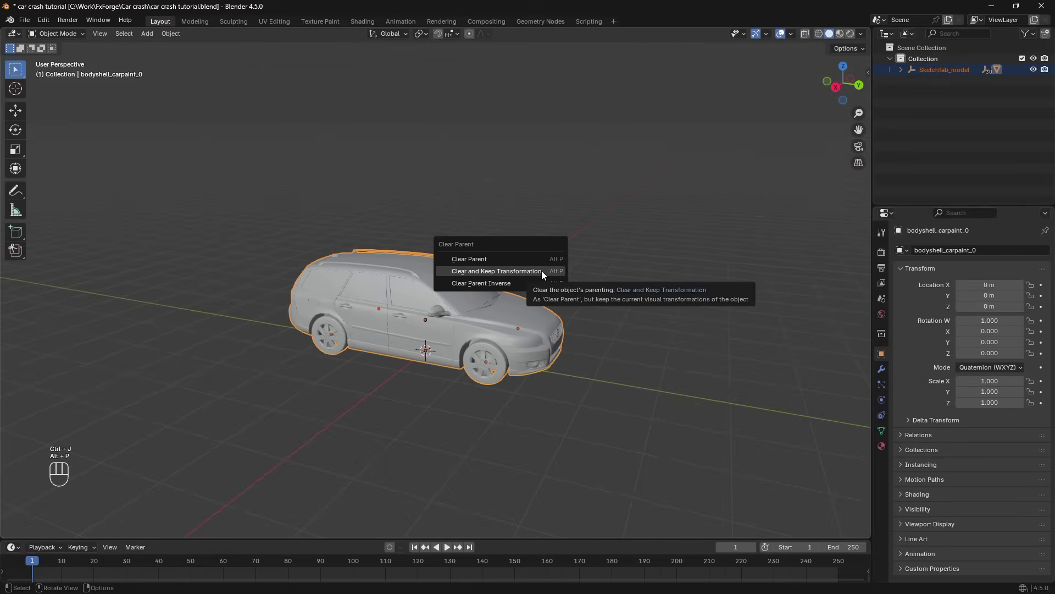
Clear the car body's parent keeping its transform and delete the leftover empty helpers
click(520, 299)
key(x)
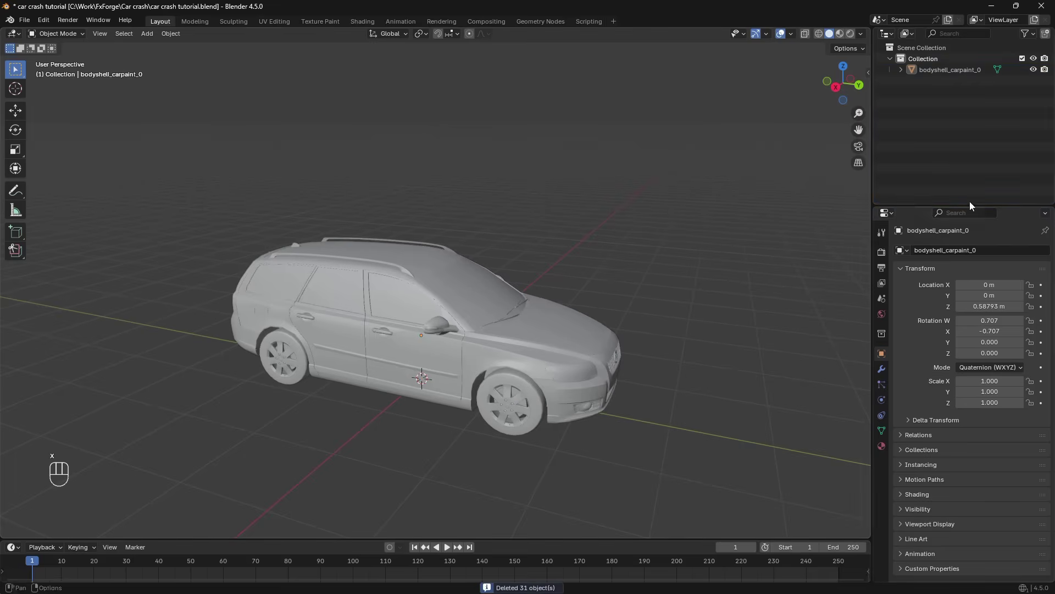
drag(623, 273, 614, 240)
drag(515, 306, 467, 298)
Merge duplicate vertices by distance across the whole body mesh
key(z)
key(z)
key(Tab)
click(488, 305)
key(a)
key(F3)
key(m)
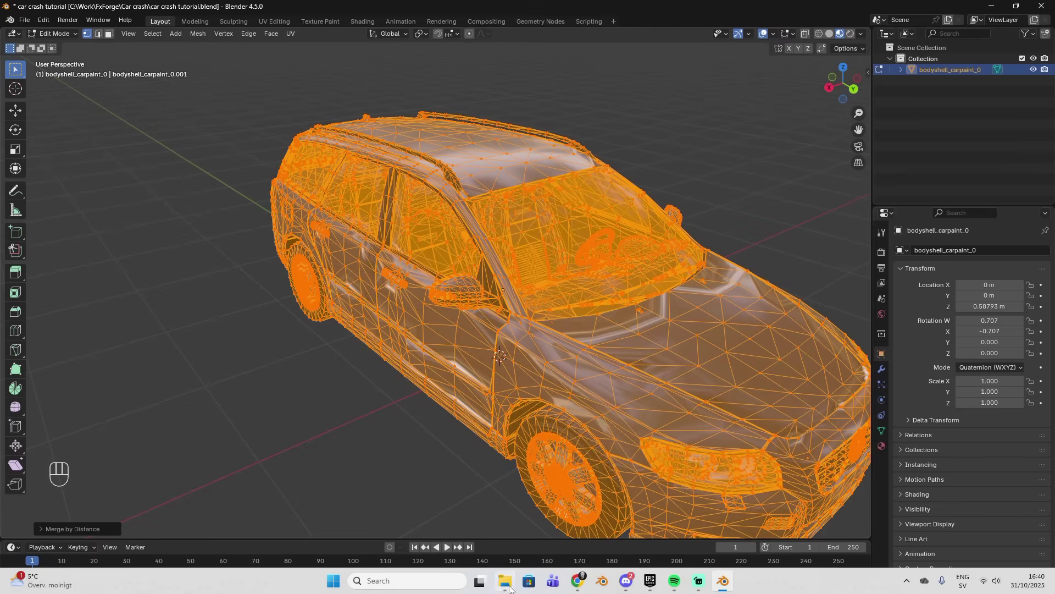
drag(561, 321, 489, 306)
key(Tab)
Give the car body auto smooth shading through a 30° smooth-by-angle modifier
middle_click(610, 358)
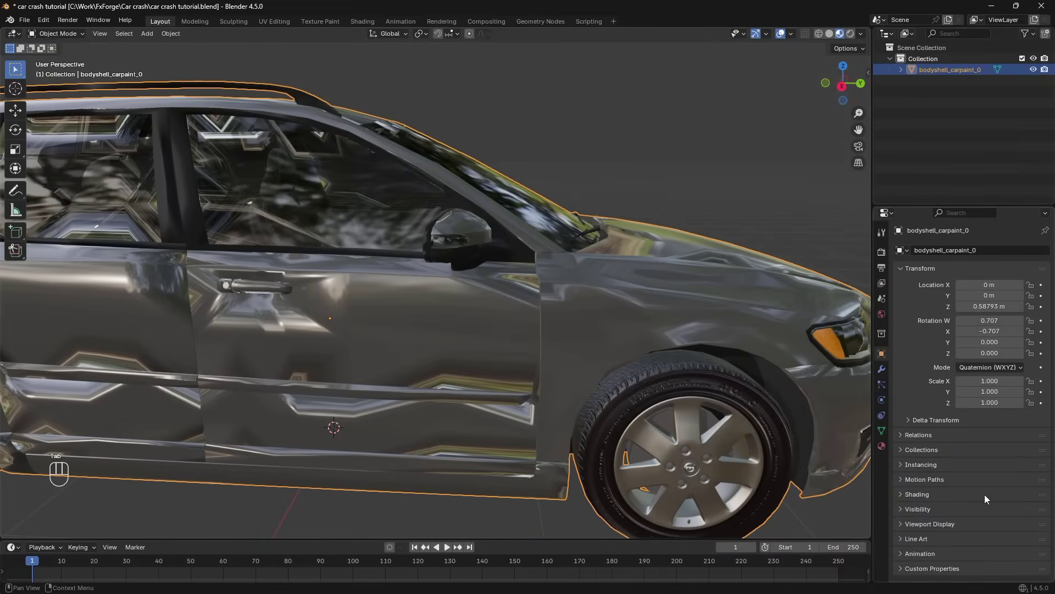
click(883, 433)
click(933, 453)
middle_click(713, 454)
click(664, 456)
drag(638, 454, 644, 451)
middle_click(622, 441)
click(685, 441)
click(1043, 479)
drag(948, 503, 1042, 480)
Inspect the smoothed body from several angles
drag(541, 349, 547, 305)
drag(352, 295, 411, 270)
key(z)
key(z)
key(alt+a)
drag(548, 391, 421, 403)
drag(425, 349, 508, 266)
Separate the body by loose parts into bodyshell_carpaint pieces and save the file
key(x)
click(509, 266)
key(KP_Decimal)
key(KP_7)
key(ctrl+s)
Apply smooth-by-angle shading to the separated car pieces
drag(534, 435, 460, 361)
drag(585, 303, 619, 247)
drag(506, 175, 455, 152)
drag(554, 275, 497, 280)
click(449, 268)
drag(592, 232, 607, 351)
click(519, 242)
drag(510, 245, 445, 280)
key(alt+a)
click(442, 344)
click(477, 330)
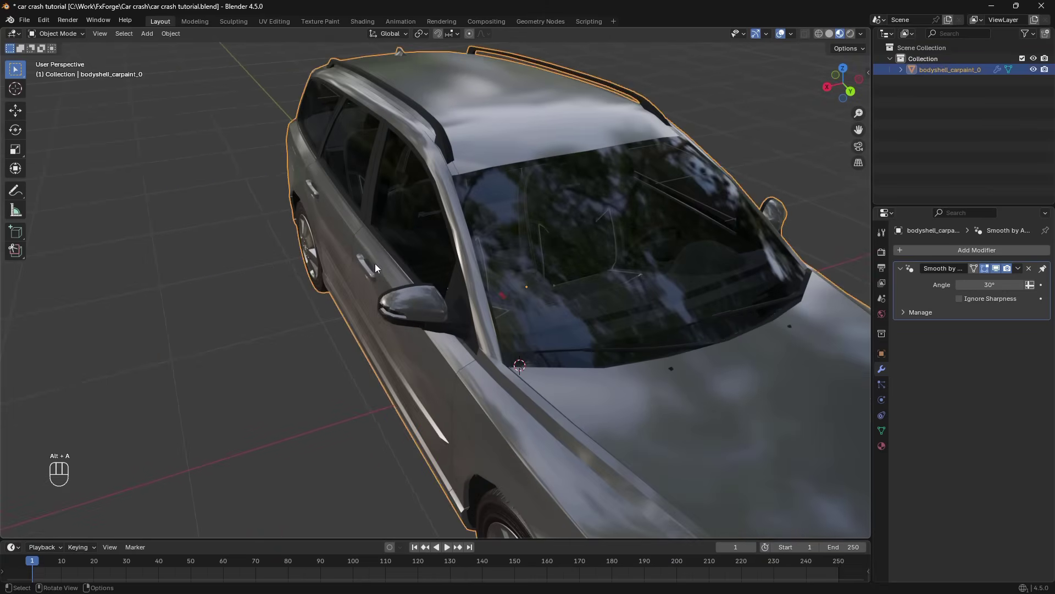
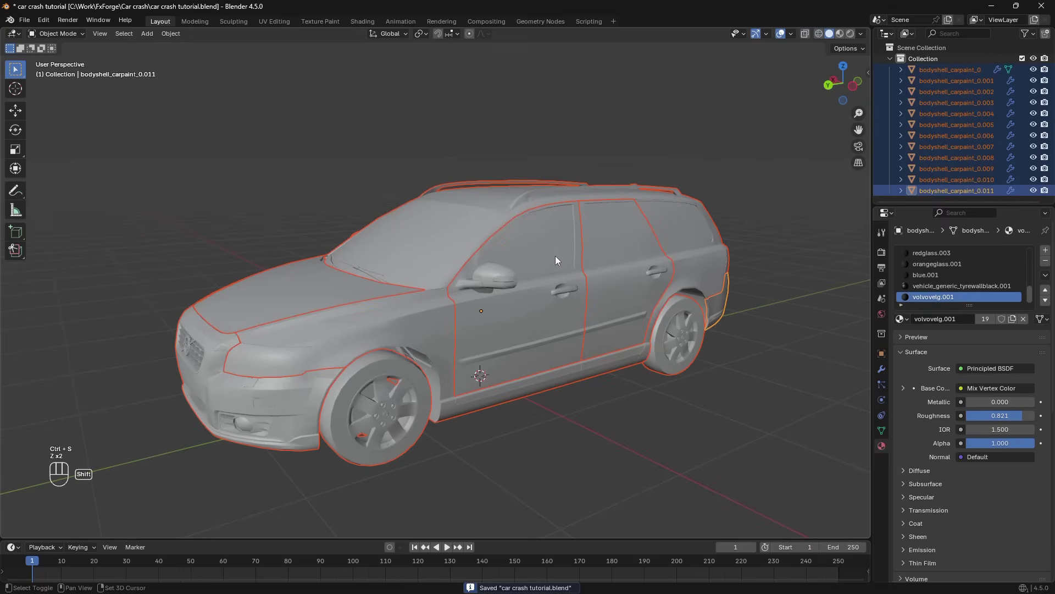
Review the separated pieces' transforms in the sidebar after applying them
drag(500, 216, 481, 255)
key(ctrl+a)
drag(542, 290, 560, 302)
key(n)
click(870, 77)
click(870, 100)
click(873, 76)
drag(747, 185, 754, 227)
click(759, 172)
drag(807, 176, 749, 256)
drag(426, 303, 459, 304)
key(n)
Apply transforms on all pieces, undo a stray edit and save the file
drag(437, 319, 529, 323)
drag(459, 313, 367, 97)
key(ctrl+a)
click(422, 309)
key(alt+a)
key(ctrl+s)
key(z)
click(356, 251)
key(ctrl+z)
drag(211, 342, 536, 374)
key(ctrl+s)
Test-play the simulation briefly and save again
key(space)
key(space)
key(ctrl+s)
click(416, 559)
key(space)
drag(523, 346, 591, 361)
click(526, 312)
drag(455, 315, 501, 317)
drag(392, 291, 273, 301)
drag(631, 303, 574, 294)
Select the main body, doors and wheels, invert and hide the seven other pieces
click(519, 239)
click(500, 265)
click(406, 383)
click(732, 294)
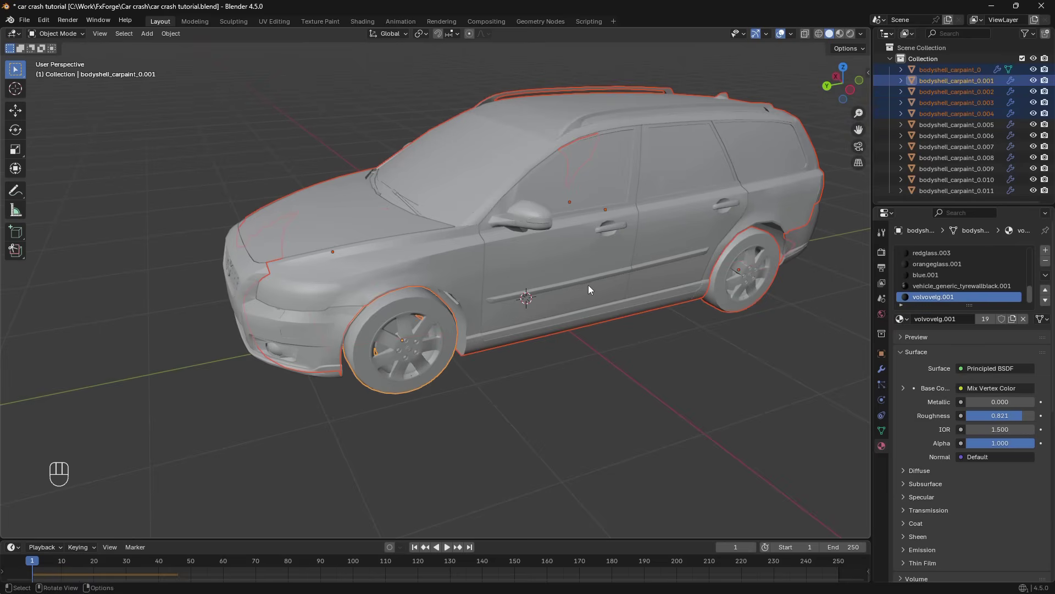
drag(606, 284, 650, 280)
key(ctrl+i)
click(456, 279)
key(z)
click(463, 279)
click(532, 352)
drag(400, 315, 470, 289)
click(317, 217)
drag(176, 36, 315, 365)
key(space)
key(h)
drag(454, 347, 413, 343)
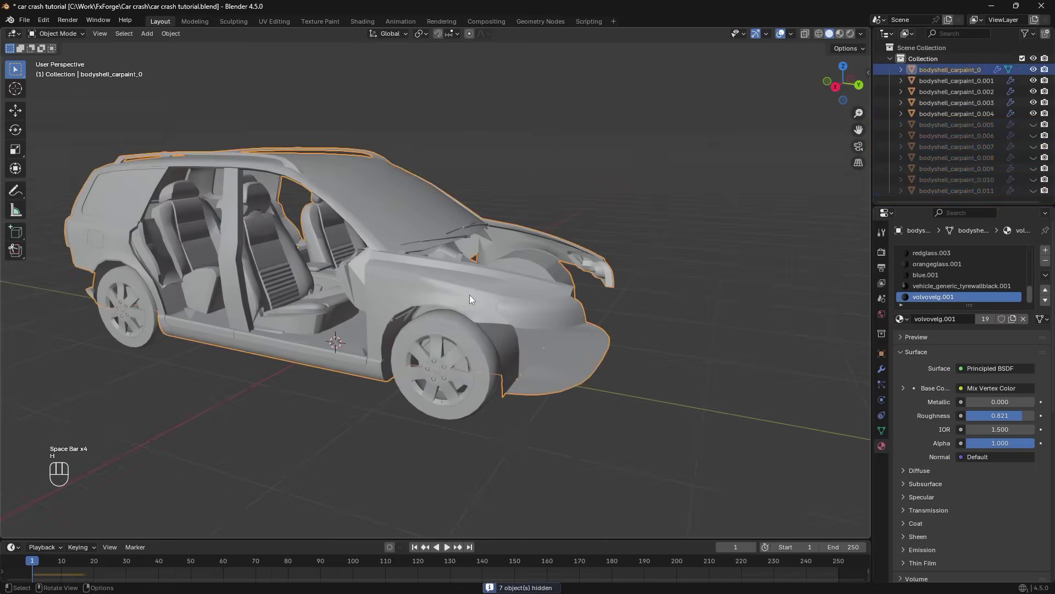
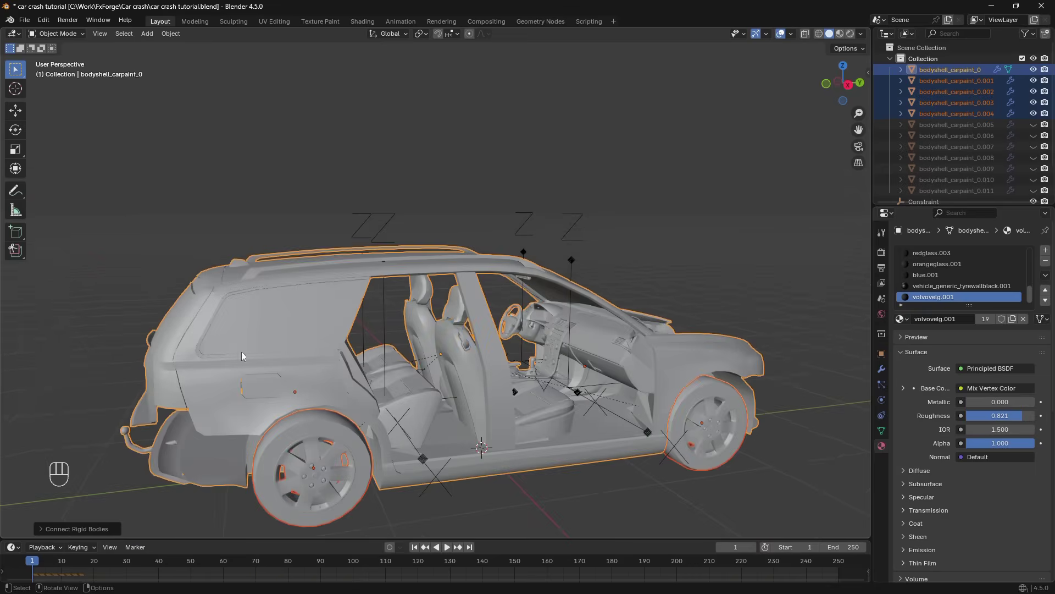
Connect the pieces with rigid body constraints at Selected location, Selected to Active pattern
click(93, 533)
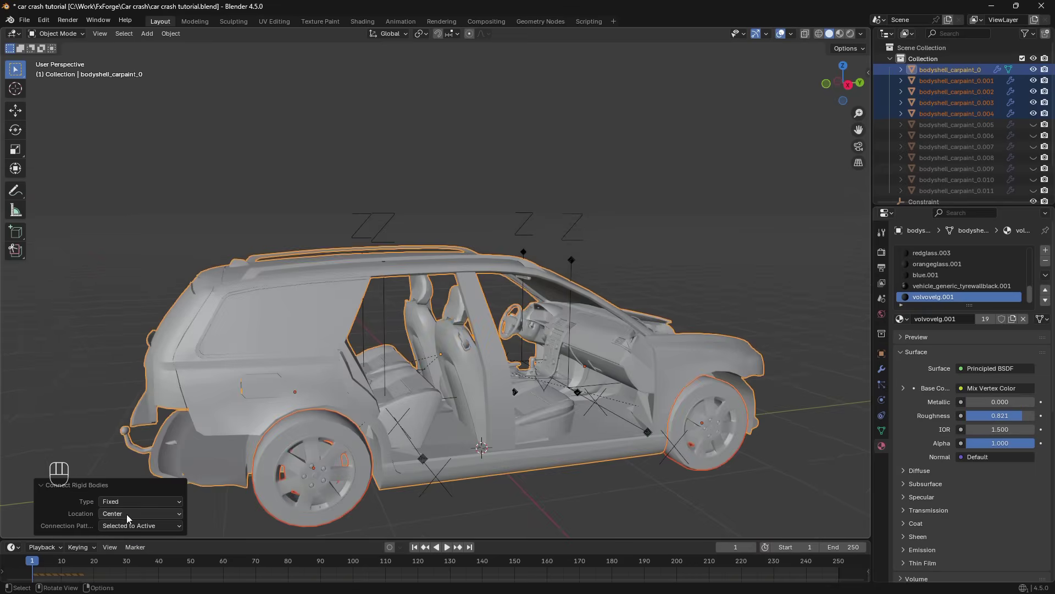
drag(130, 519, 133, 552)
drag(586, 404, 649, 424)
drag(608, 422, 525, 338)
drag(521, 335, 470, 302)
drag(575, 208, 542, 221)
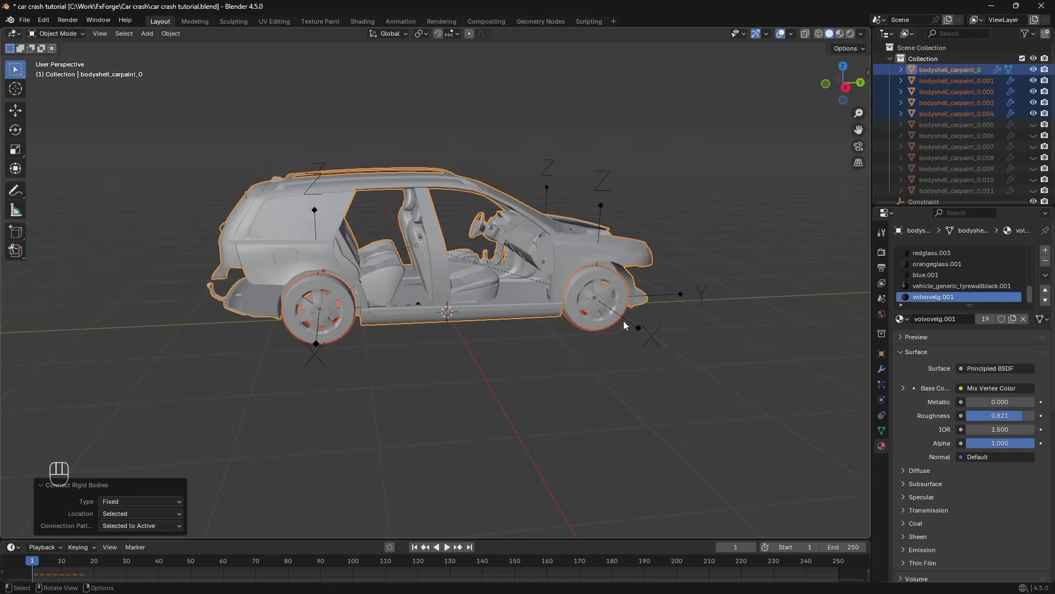
middle_click(610, 307)
key(KP_1)
key(KP_3)
Move the constraints into a new 'wheel constraints' collection as Generic Spring type and save
key(m)
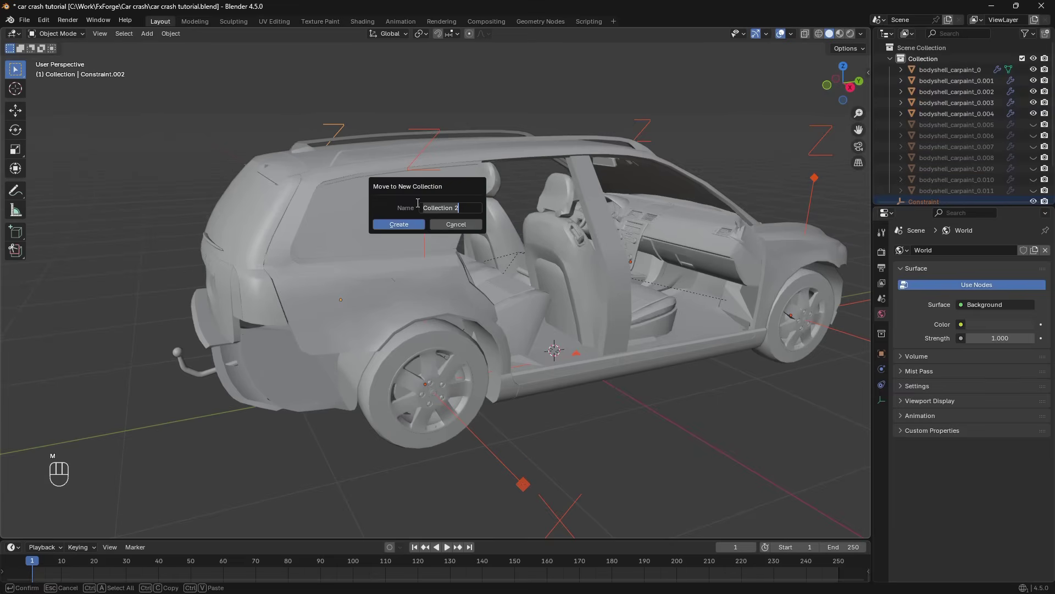
key(l)
key(BackSpace)
click(883, 376)
drag(577, 353, 435, 331)
drag(621, 295, 654, 325)
click(717, 304)
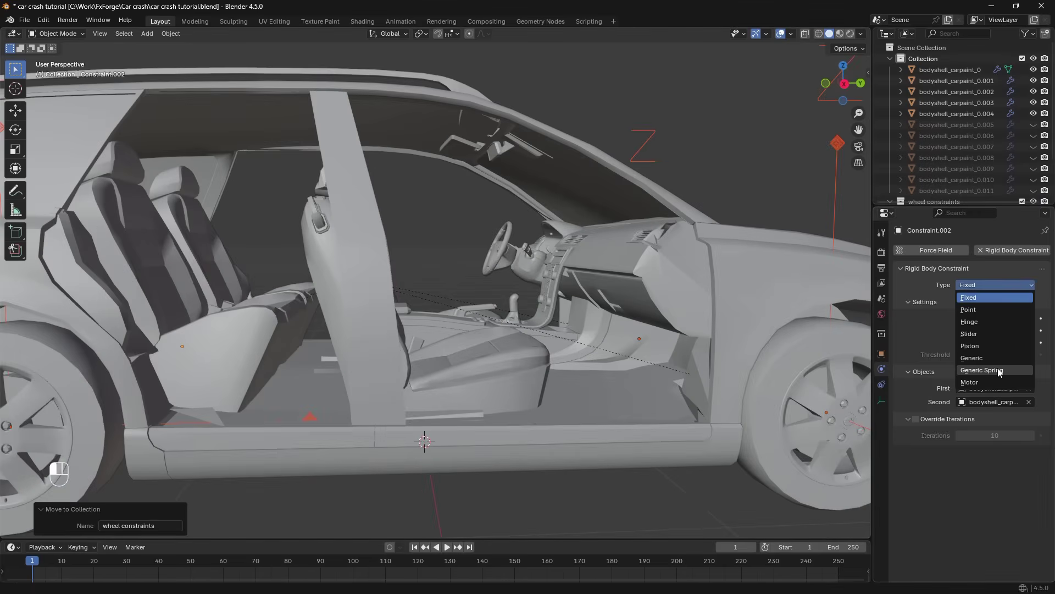
drag(977, 287, 953, 300)
middle_click(778, 305)
drag(551, 329, 578, 341)
key(ctrl+s)
Add a ground plane under the car and scale it up
key(space)
key(alt+a)
key(s)
click(310, 302)
drag(564, 343, 606, 390)
key(s)
click(811, 380)
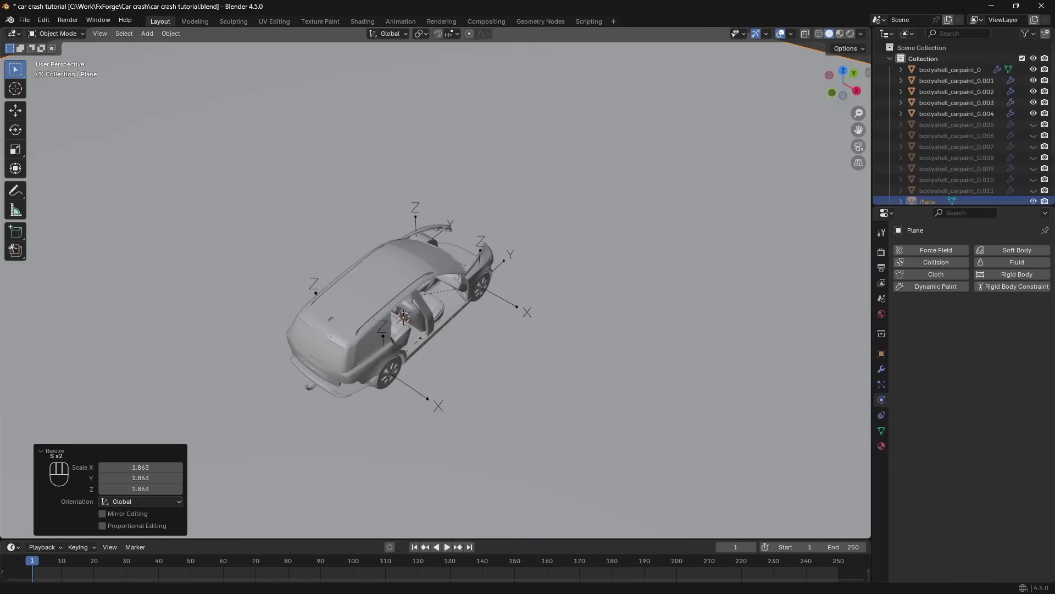
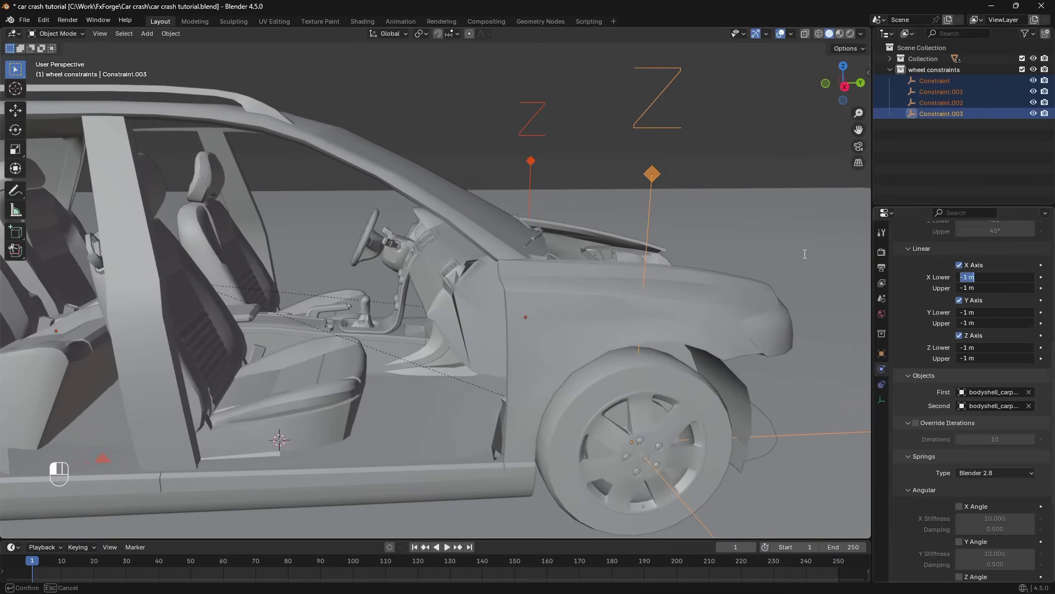
Lock the spring's linear and angular limits to 0 with Z upper travel 0.1 m
click(1007, 274)
click(928, 362)
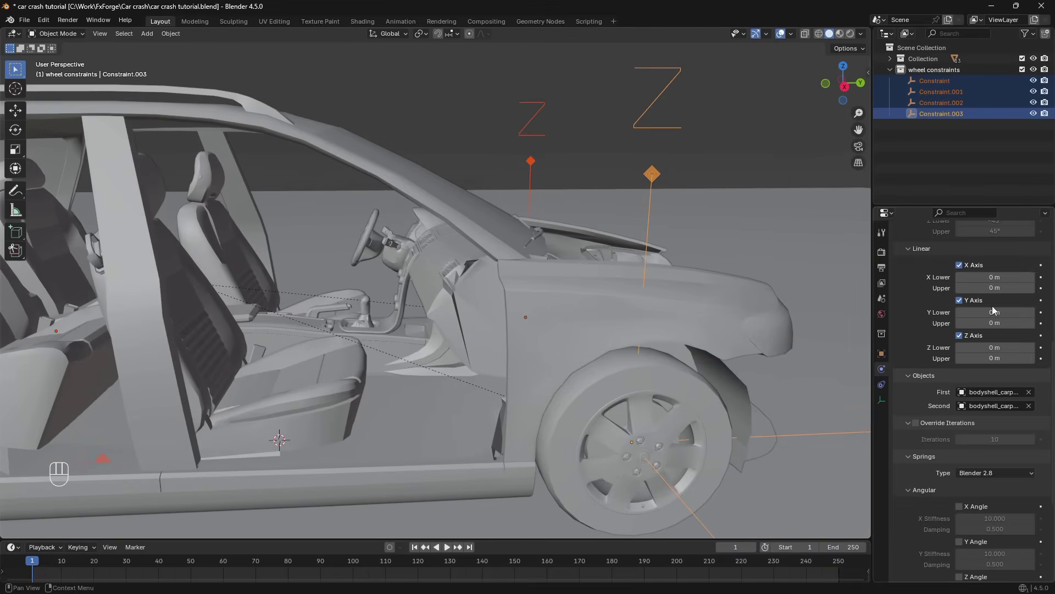
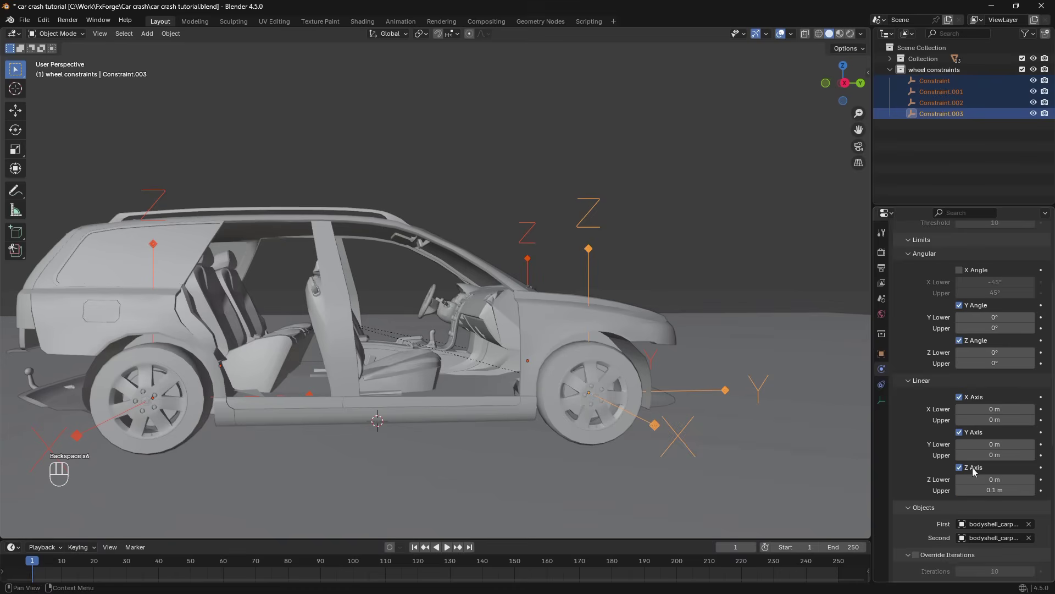
drag(995, 488, 951, 485)
middle_click(951, 485)
click(1003, 481)
middle_click(1003, 481)
click(993, 493)
drag(993, 494, 470, 397)
Play the simulation to test the constrained wheels
key(space)
click(470, 397)
key(space)
click(700, 391)
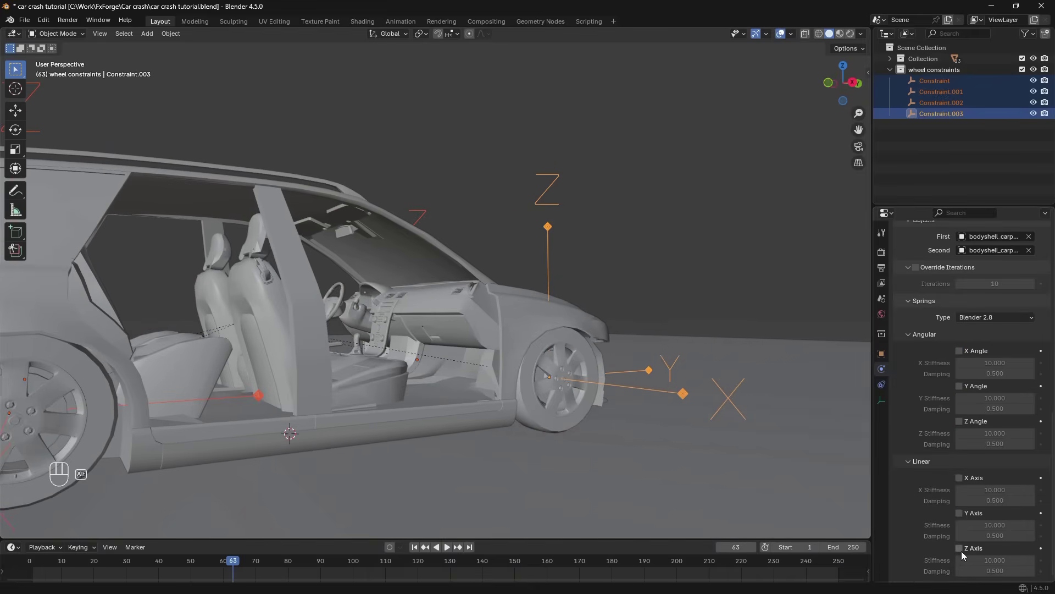
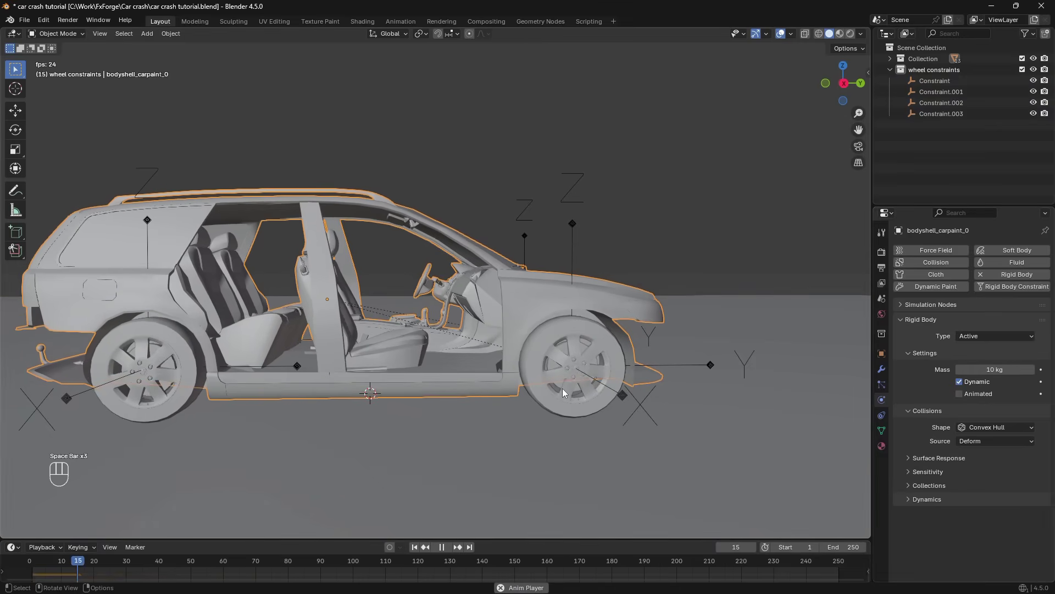
Play the timeline to watch the dropped test cube hit the car, then delete it and save
key(space)
drag(445, 333, 507, 353)
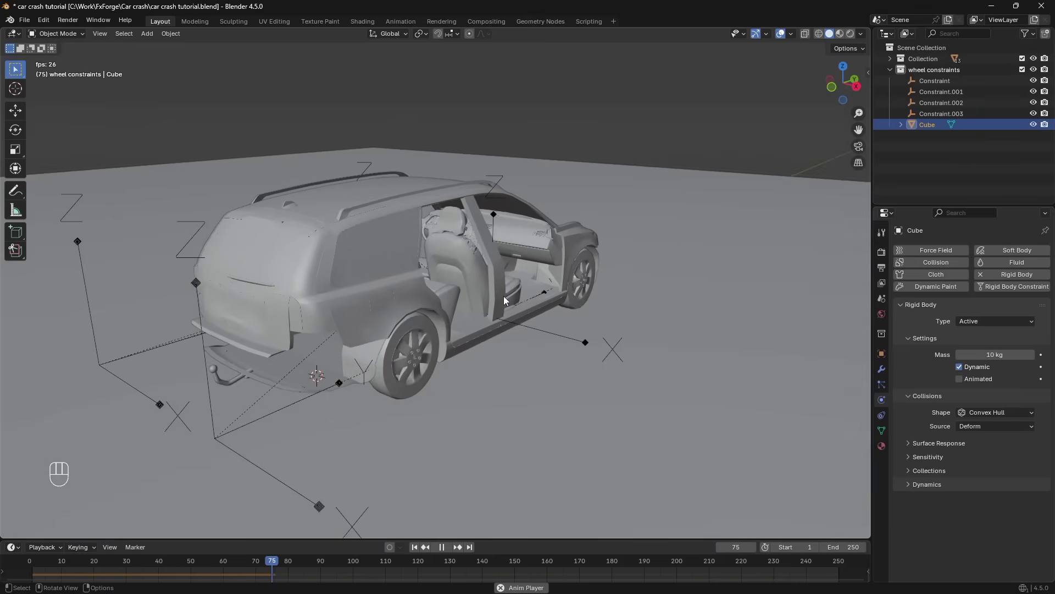
click(422, 308)
key(space)
key(x)
key(x)
key(ctrl+s)
Disable the wheel constraints collection in the Outliner and look the car over
click(1036, 70)
drag(797, 167, 859, 245)
middle_click(533, 344)
drag(568, 380, 589, 467)
middle_click(563, 406)
click(452, 306)
drag(188, 38, 306, 434)
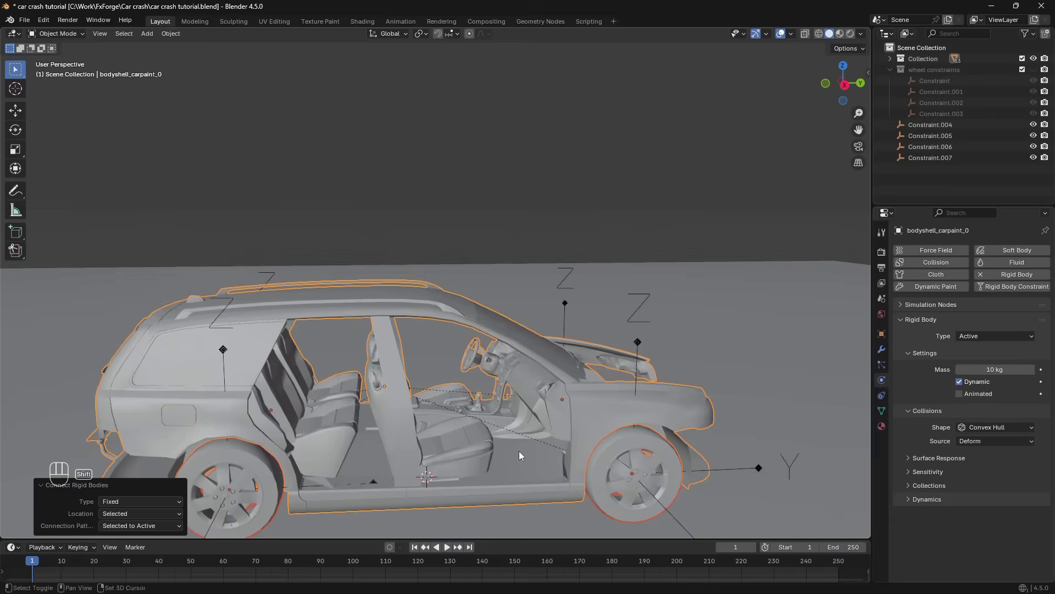
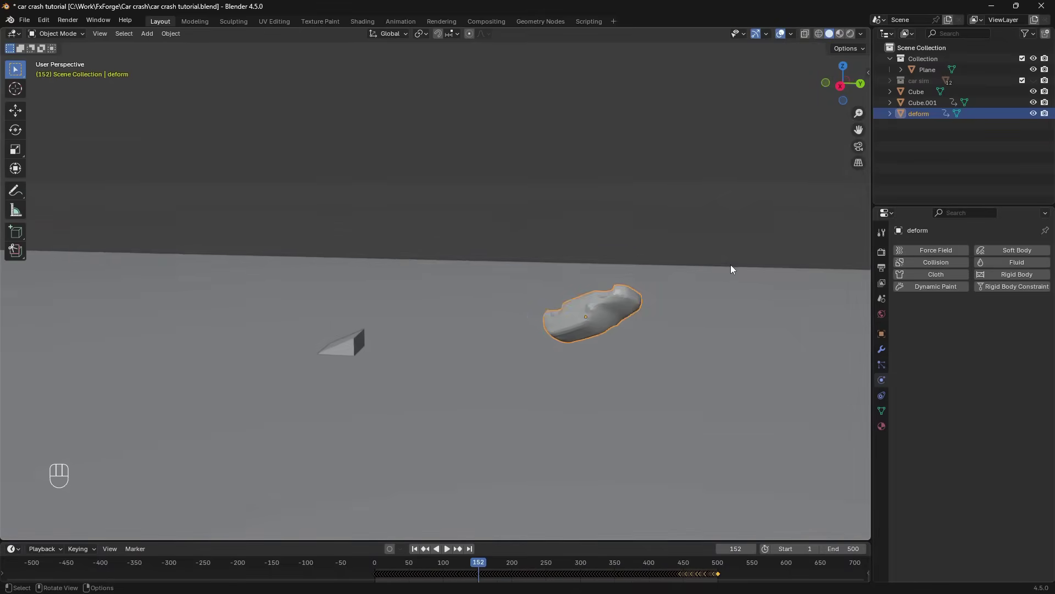
Add Soft Body physics to the deform proxy and play back its first collapse
drag(679, 274, 601, 246)
click(1004, 253)
key(space)
key(space)
click(535, 399)
key(space)
key(space)
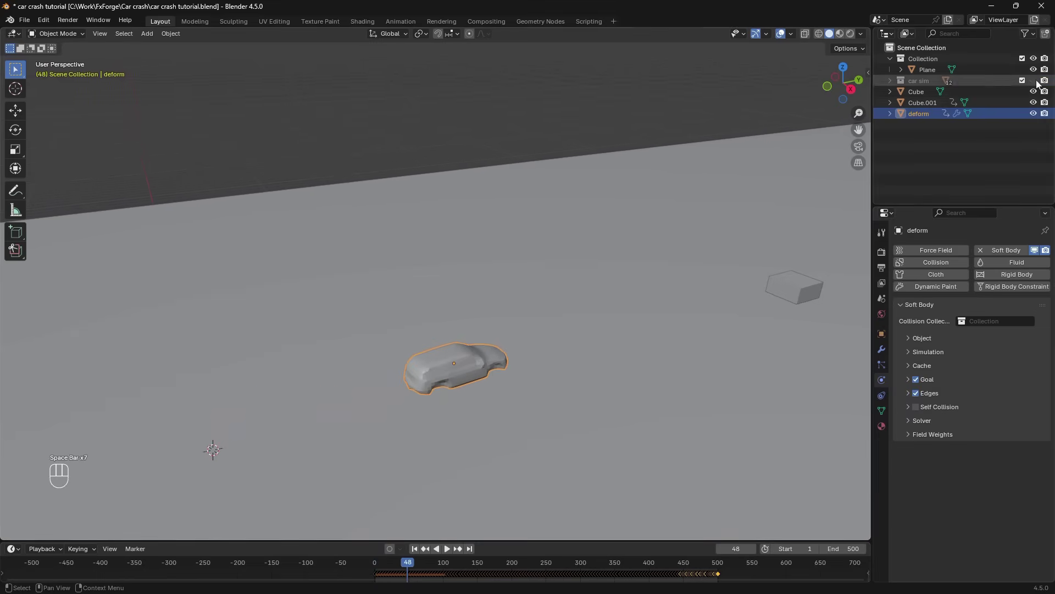
click(661, 297)
key(space)
key(space)
click(467, 564)
Replay from frame 1 while orbiting to judge the default soft-body behaviour, saving the file
drag(336, 305, 542, 356)
key(space)
drag(466, 335, 298, 291)
key(space)
click(469, 347)
key(ctrl+s)
key(KP_Decimal)
click(329, 270)
key(ctrl+s)
drag(530, 272, 594, 257)
middle_click(543, 288)
drag(377, 257, 440, 285)
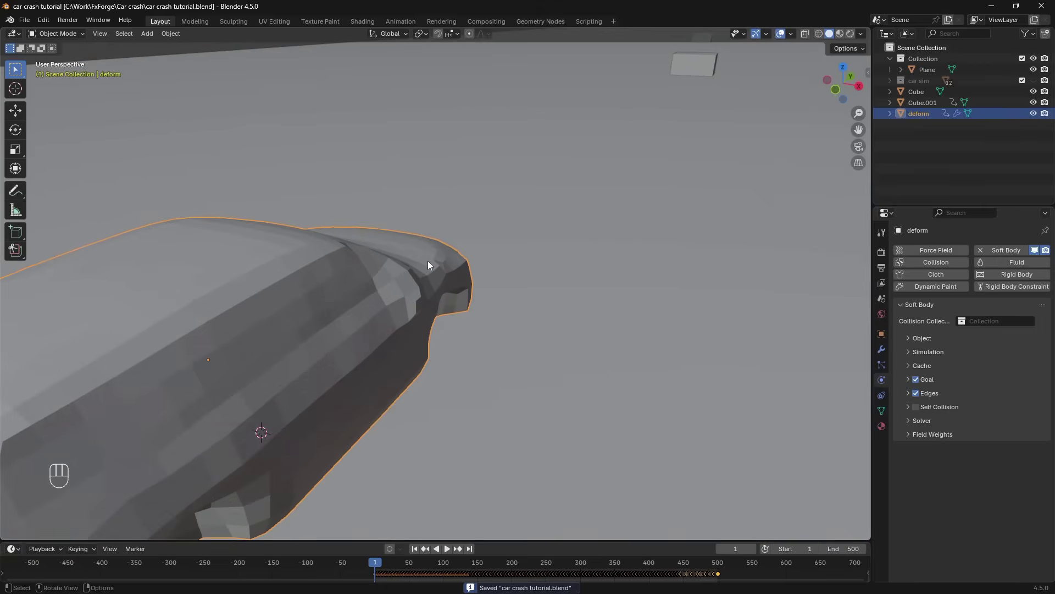
Expand the Soft Body Goal and Strengths panels for the deform proxy
drag(661, 395, 482, 400)
drag(450, 366, 429, 337)
click(501, 374)
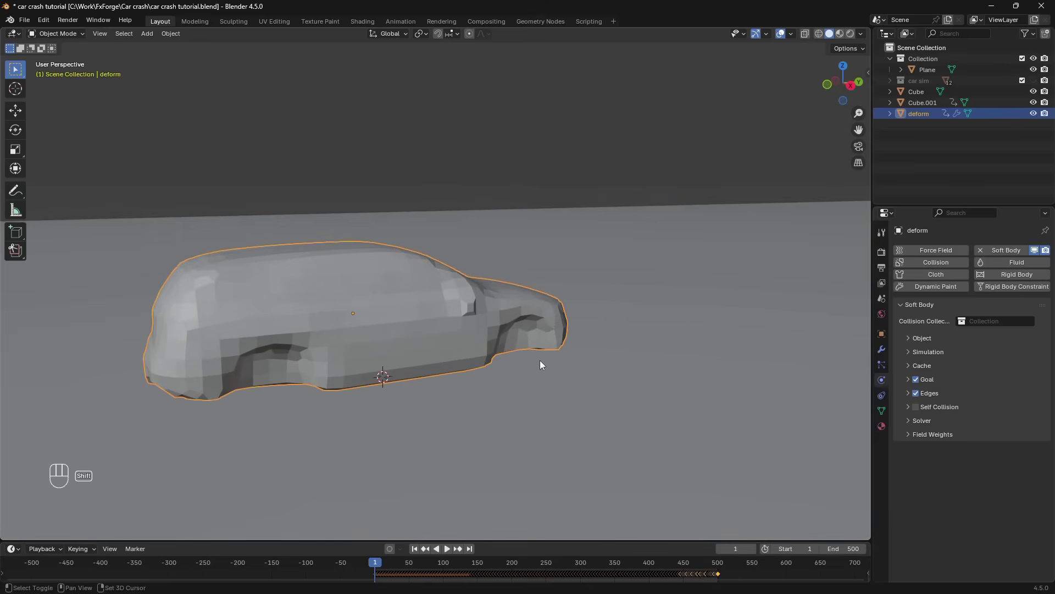
drag(549, 364, 531, 362)
click(503, 313)
drag(602, 401, 605, 367)
click(629, 338)
Set goal strength Default/Min/Max to 0.8 and edge Bending to 10, replay and save
click(937, 385)
click(947, 388)
click(719, 379)
click(918, 432)
drag(1002, 446, 998, 438)
key(space)
key(ctrl+s)
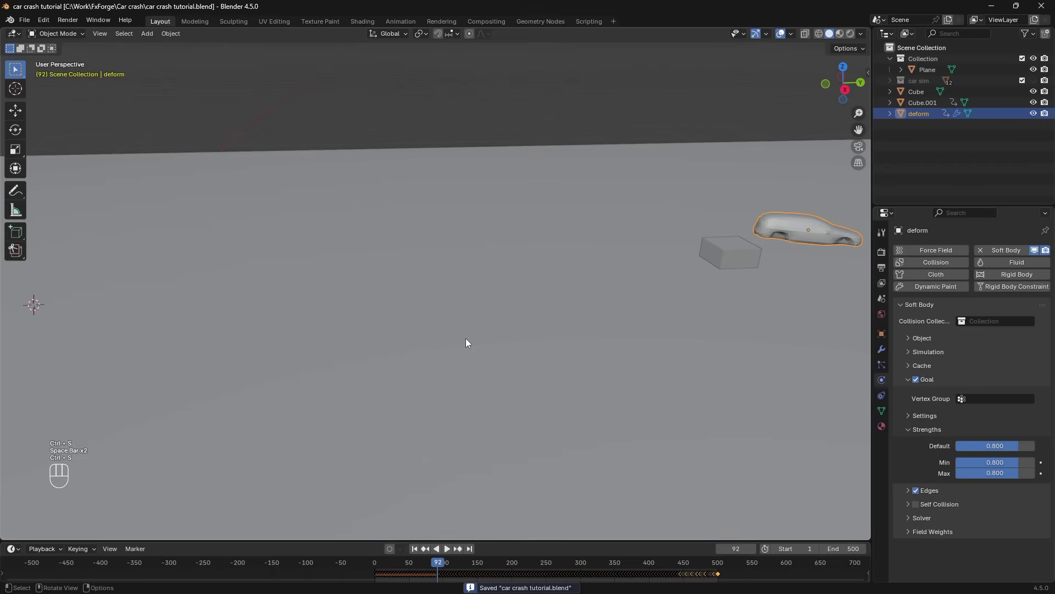
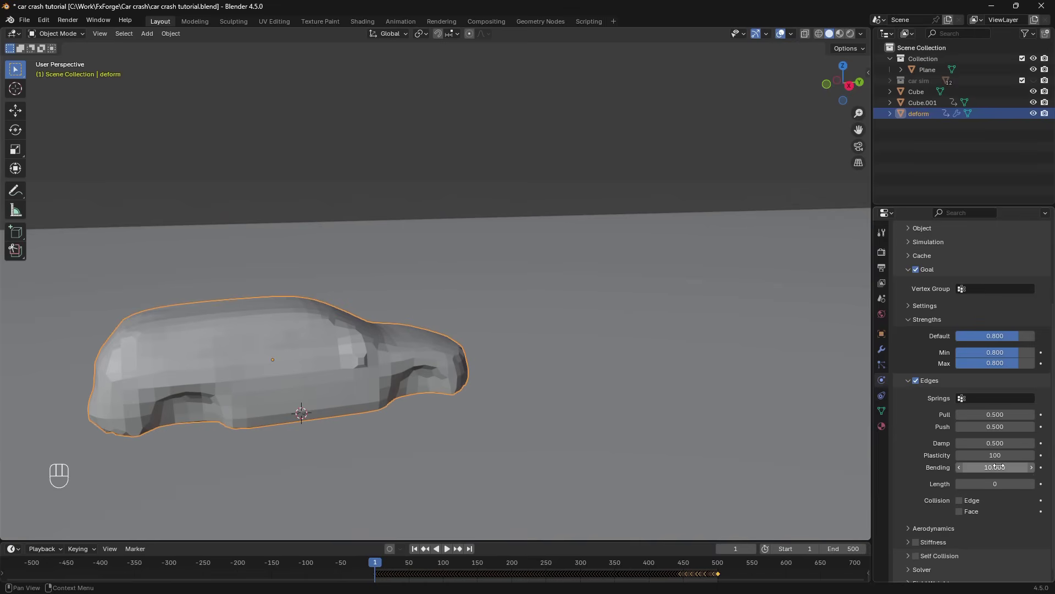
Give the Cube block Collision physics and set the deform proxy's goal Damping to 50, saving
click(415, 552)
key(ctrl+space)
key(ctrl+s)
key(KP_Decimal)
click(551, 310)
drag(535, 305, 528, 348)
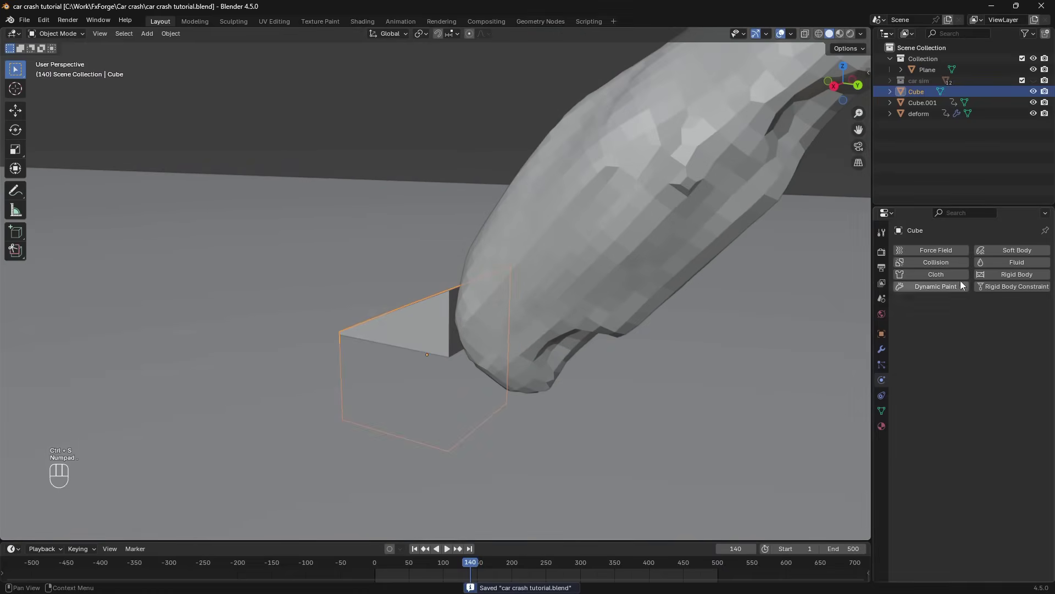
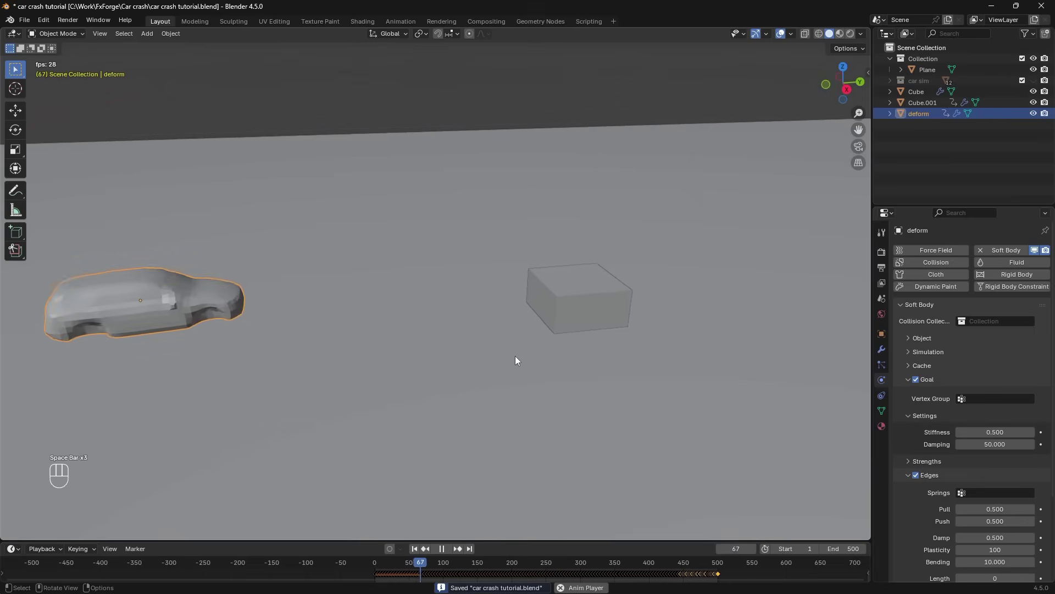
Replay the crash several times from different angles to watch the proxy crumple into the block
key(space)
drag(539, 344, 411, 361)
key(space)
key(space)
drag(456, 373, 492, 369)
key(space)
key(space)
drag(527, 351, 535, 408)
key(space)
key(space)
key(KP_Decimal)
key(space)
key(space)
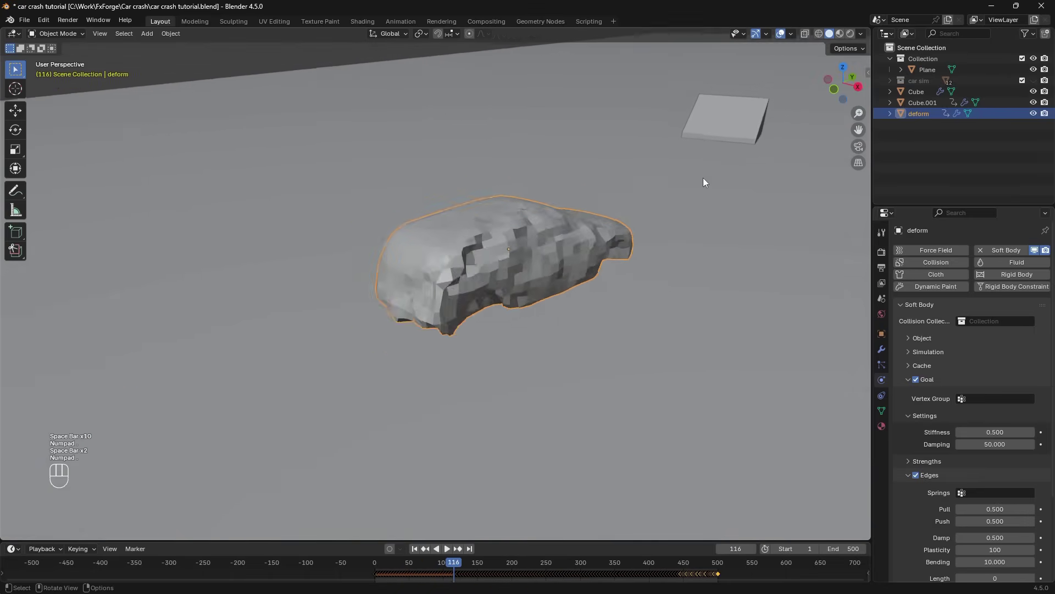
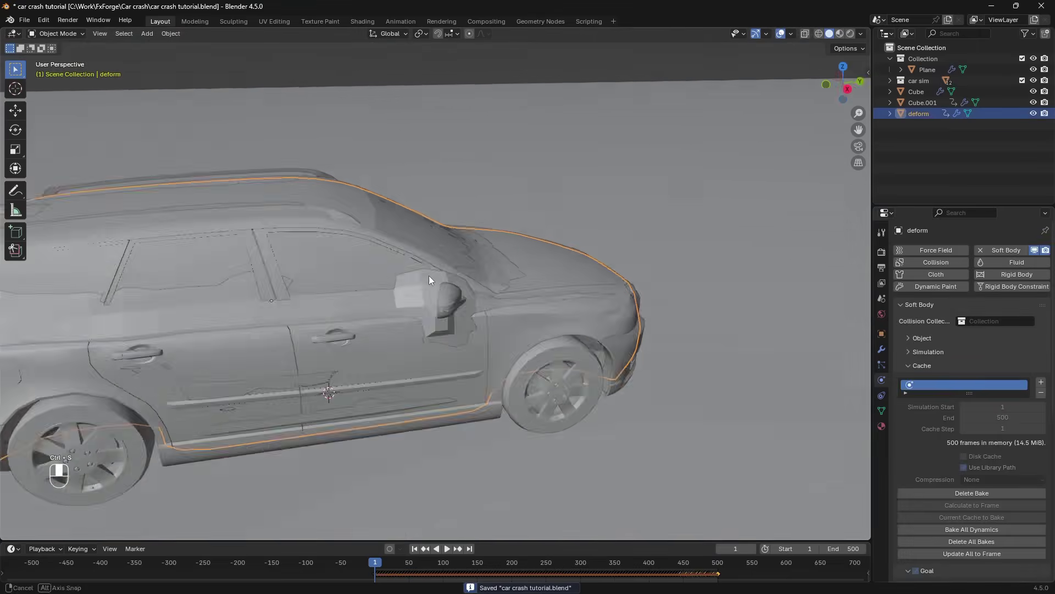
Select the bodyshell piece and add a Surface Deform modifier targeting deform
key(h)
drag(445, 248, 409, 251)
click(402, 234)
click(598, 288)
drag(976, 256, 976, 256)
key(ctrl+s)
Bind the body shell's Surface Deform to the deform proxy and save
drag(615, 446, 551, 470)
drag(413, 534, 991, 282)
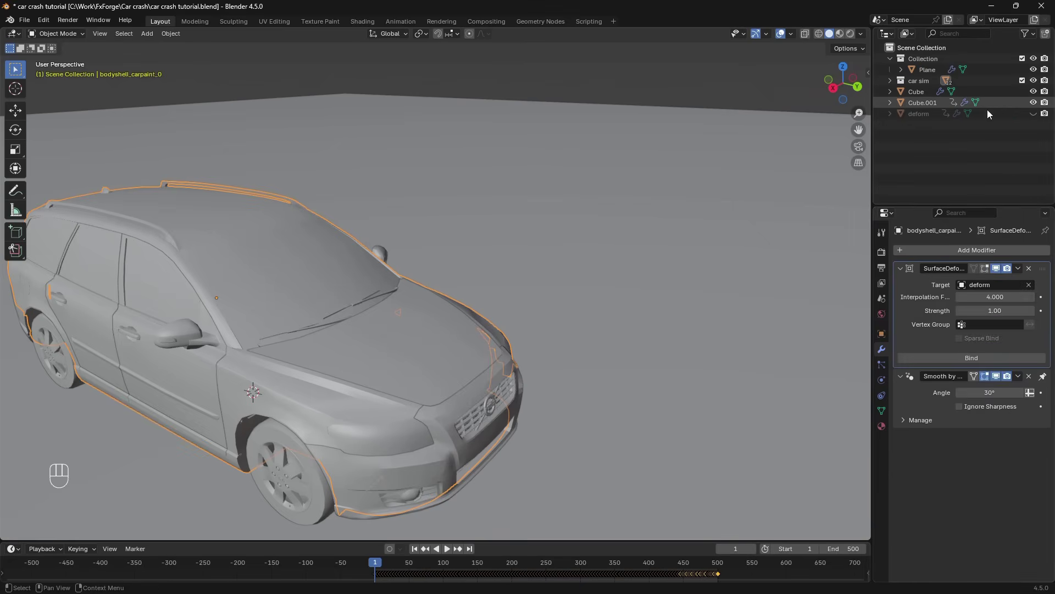
key(ctrl+s)
click(457, 550)
click(993, 361)
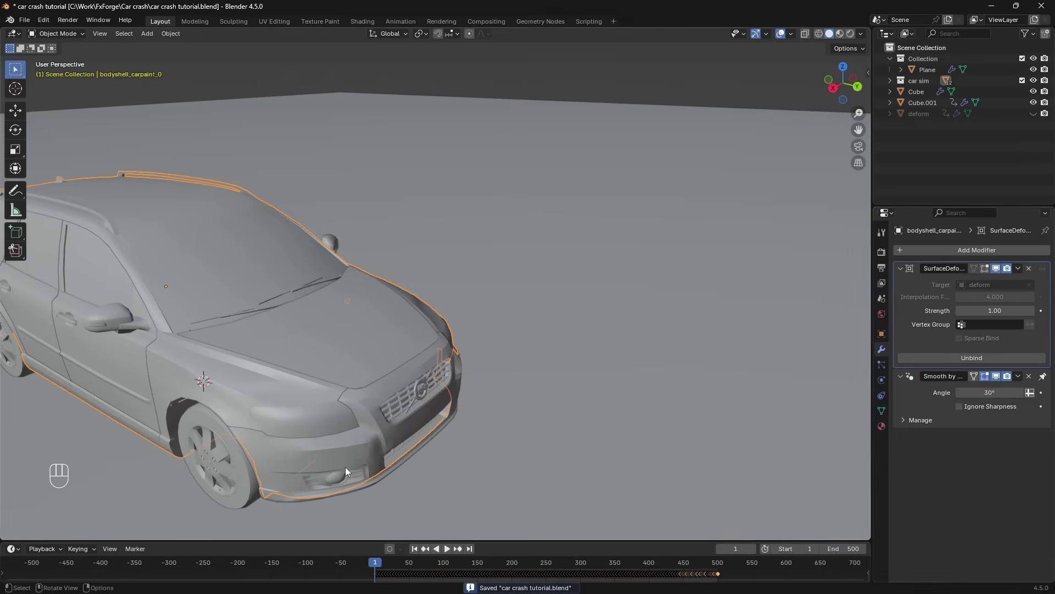
Play the crash, then invert the selection and hide the deform proxy so only the shell shows
key(space)
drag(624, 379, 499, 380)
drag(625, 416, 502, 373)
key(space)
drag(575, 375, 536, 366)
key(space)
key(space)
drag(601, 374, 521, 357)
key(ctrl+i)
key(h)
drag(460, 240, 476, 244)
key(KP_Decimal)
Scrub and replay from frame 1 around the car to inspect the shell crumpling, then save
key(alt+a)
drag(374, 343, 544, 368)
middle_click(544, 369)
key(space)
key(space)
drag(420, 190, 453, 348)
click(453, 347)
drag(391, 202, 290, 214)
key(space)
drag(673, 415, 598, 305)
click(597, 304)
drag(613, 299, 671, 291)
drag(705, 291, 552, 346)
key(alt+a)
key(space)
key(space)
click(429, 376)
key(space)
click(391, 266)
key(KP_Decimal)
key(alt+a)
key(ctrl+s)
Move Smooth by Angle above Surface Deform in the body shell's modifier stack
drag(392, 323, 477, 274)
click(422, 316)
drag(443, 306, 474, 313)
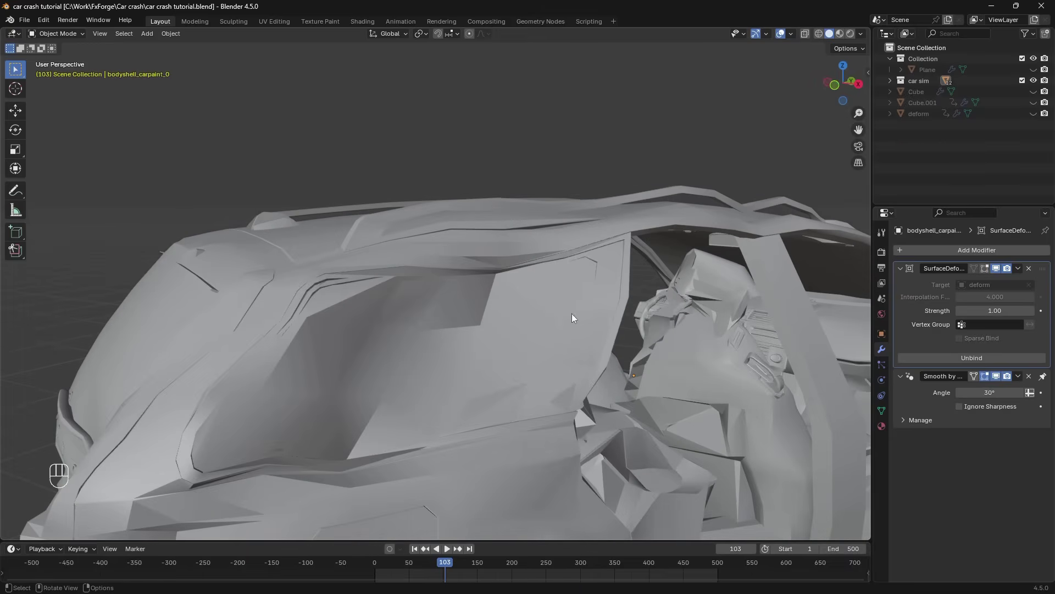
click(916, 403)
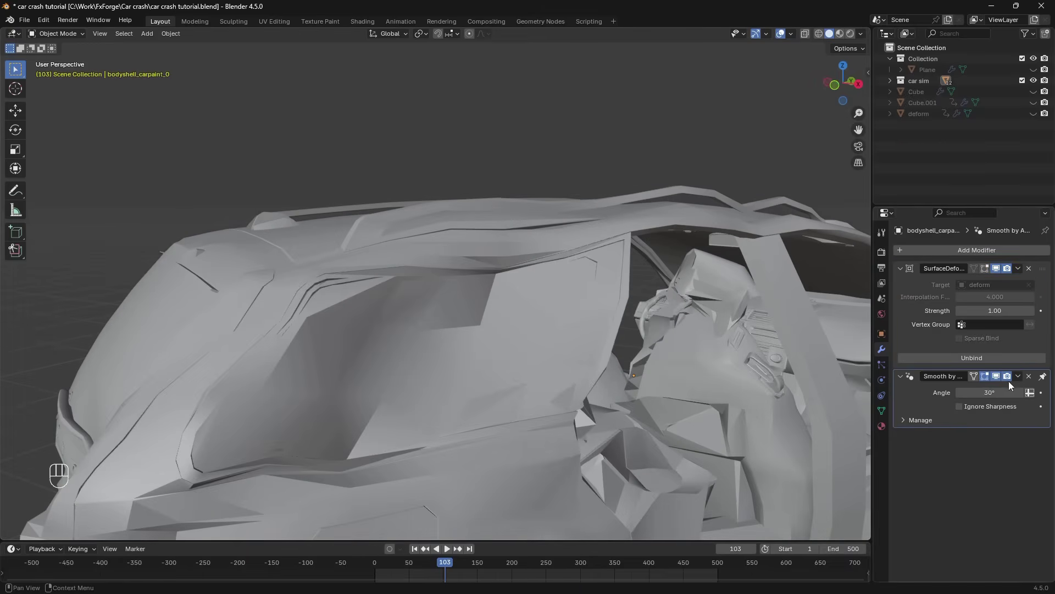
click(661, 355)
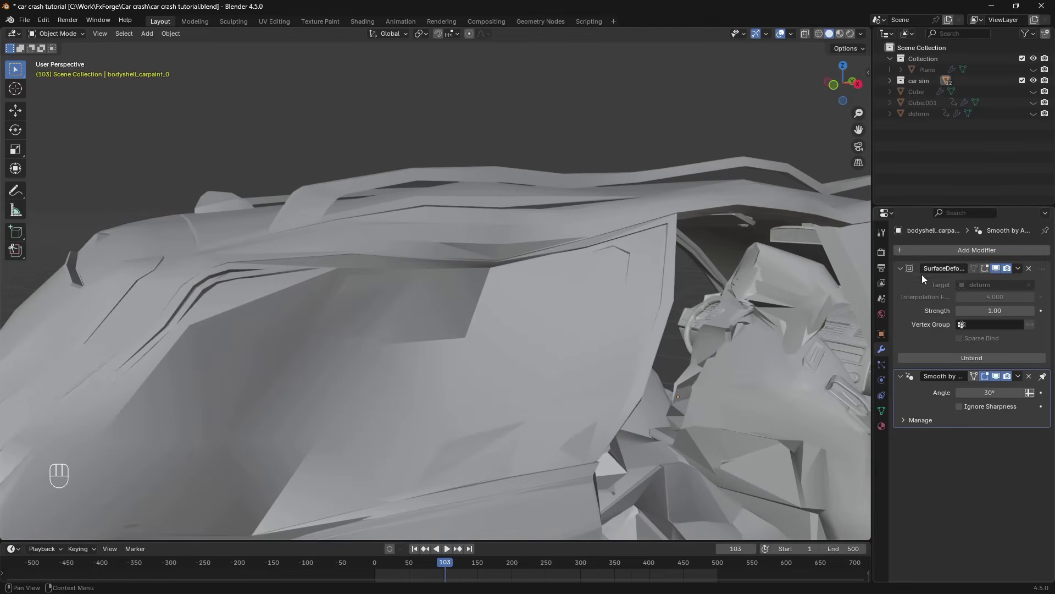
drag(1046, 381, 1034, 259)
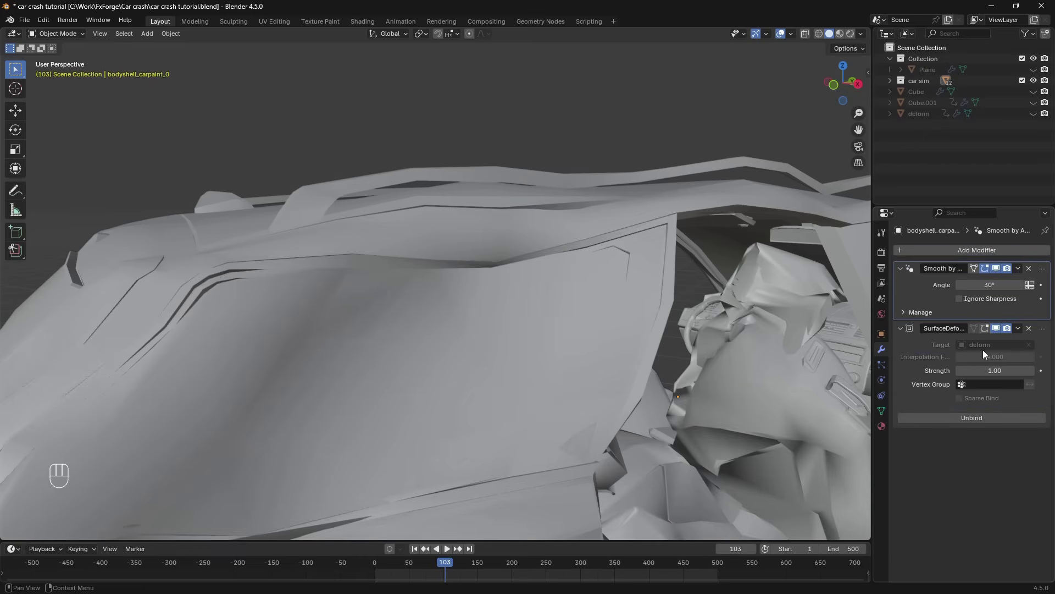
click(1050, 274)
Select every car piece in wireframe with the body shell as the active object
click(711, 371)
click(736, 374)
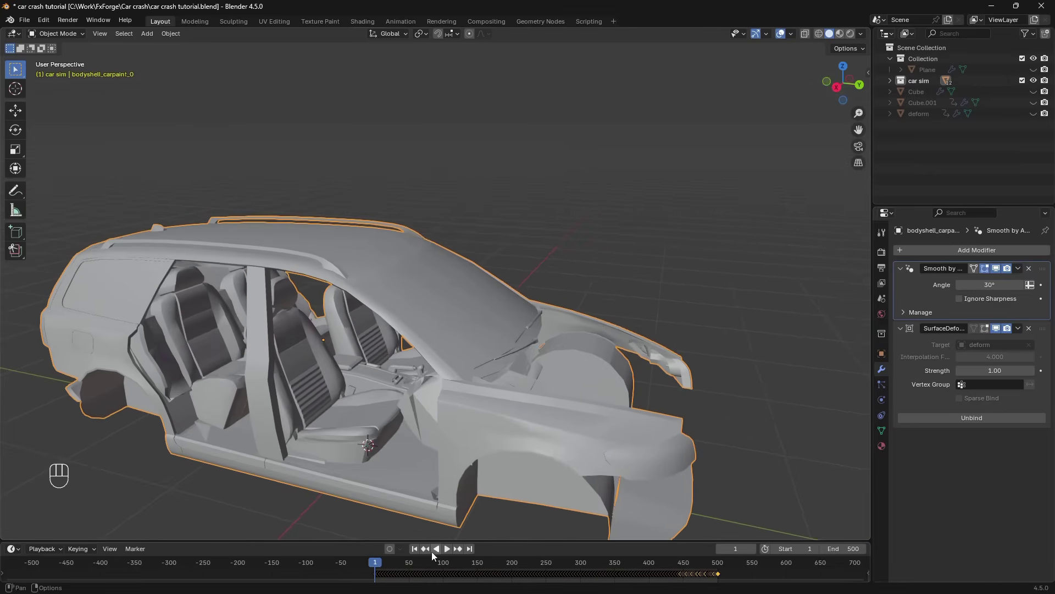
click(420, 554)
click(926, 82)
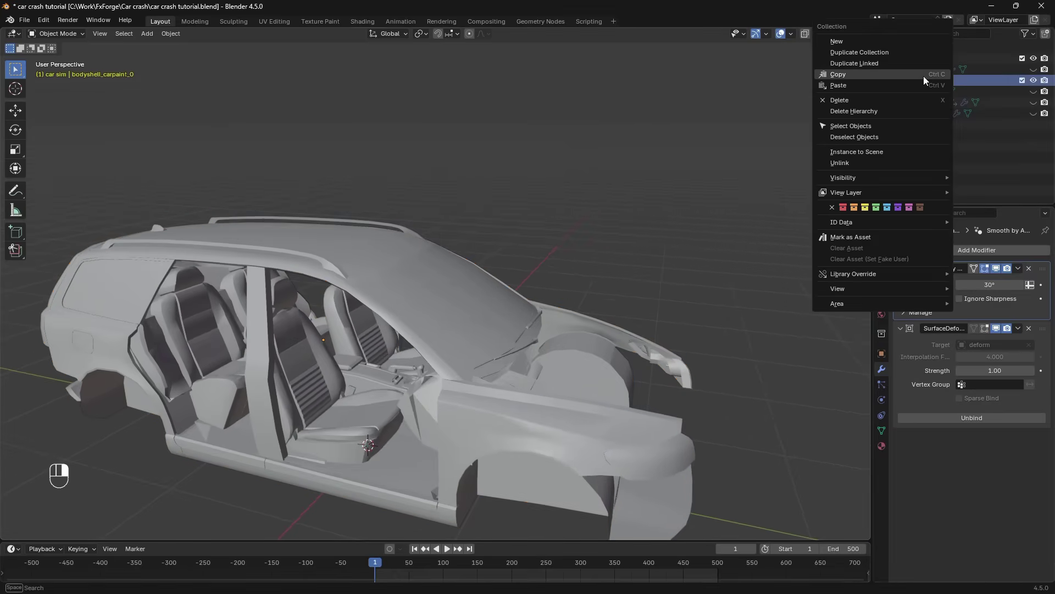
key(shift+z)
middle_click(557, 365)
drag(652, 274, 614, 277)
drag(529, 345, 643, 340)
click(649, 342)
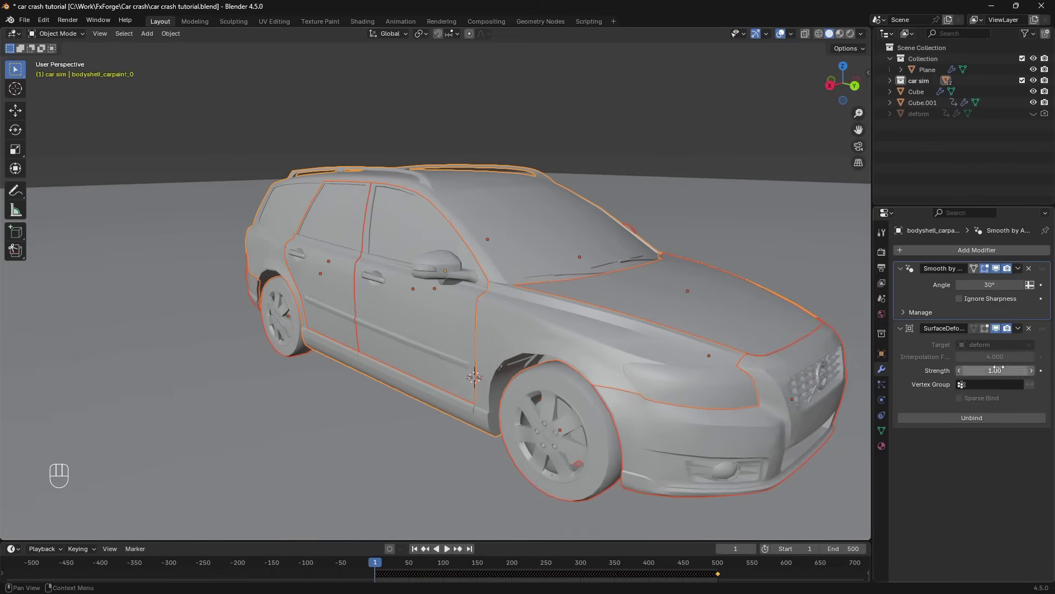
drag(781, 339, 788, 376)
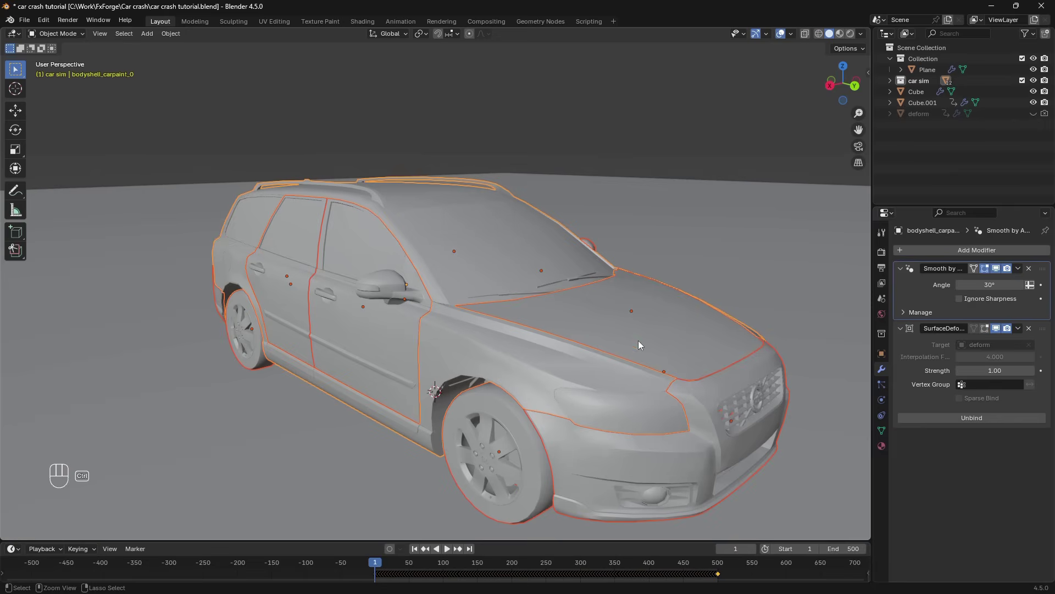
Copy the body shell's modifiers to all selected pieces via Ctrl+L Copy Modifiers
key(ctrl+l)
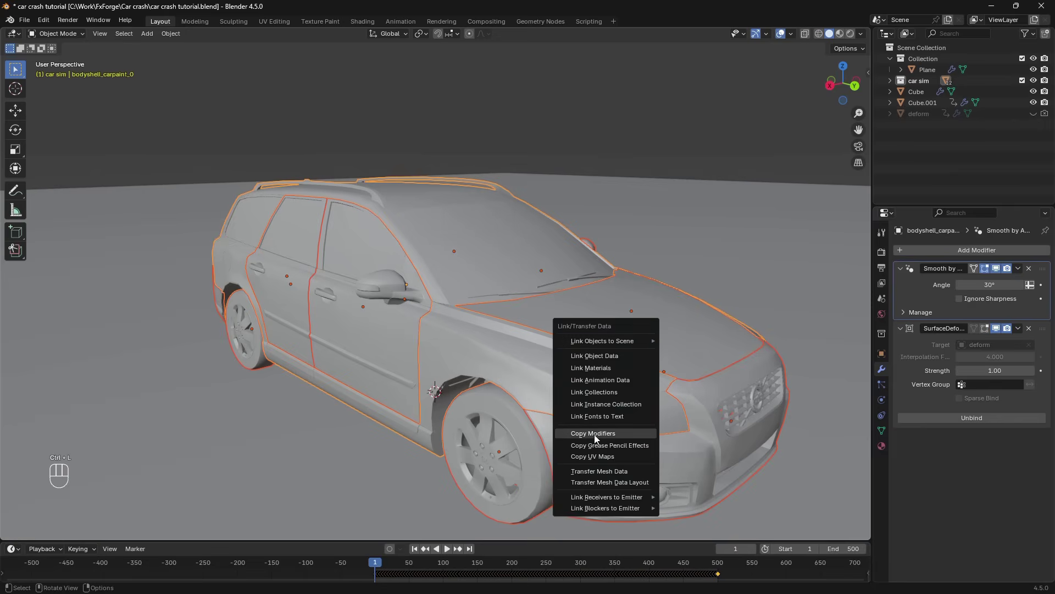
drag(578, 355, 557, 338)
drag(577, 330, 647, 353)
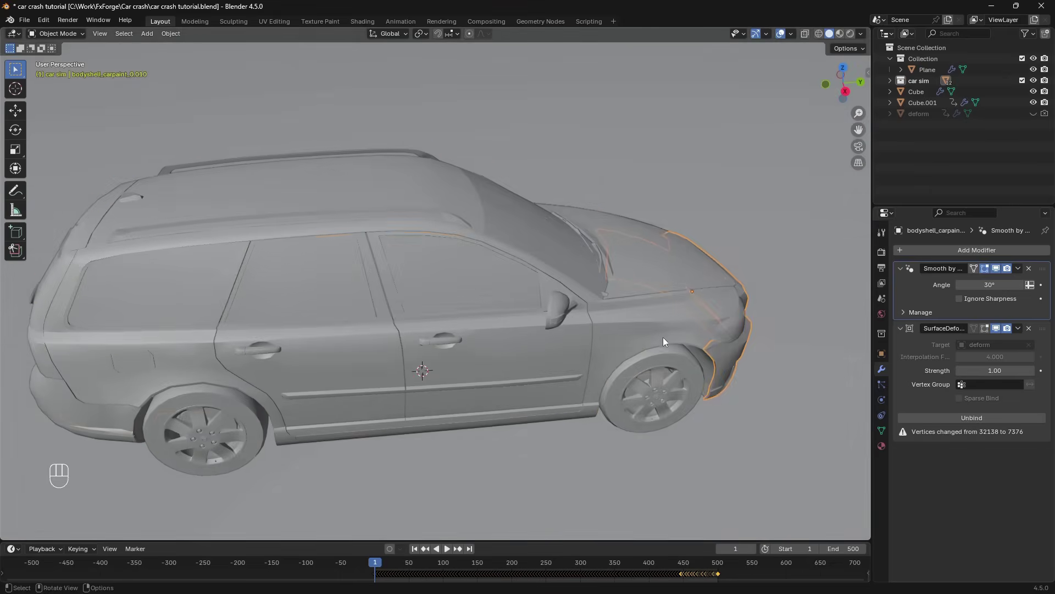
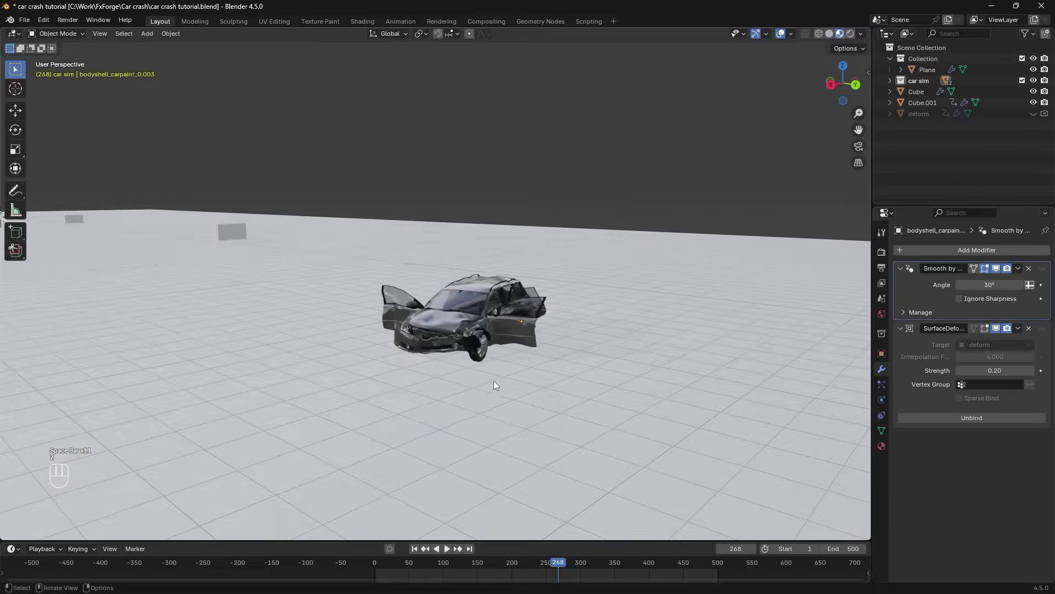
Frame the car in the viewport, play the crash animation to check it and save the file
click(476, 299)
key(KP_Decimal)
key(alt+a)
drag(435, 293, 456, 278)
key(z)
click(554, 273)
drag(592, 309, 587, 325)
click(542, 317)
key(space)
key(ctrl+s)
click(418, 554)
drag(490, 281, 565, 285)
Add a camera, fly it into position framing the car, play the crash through it and save
key(shift+a)
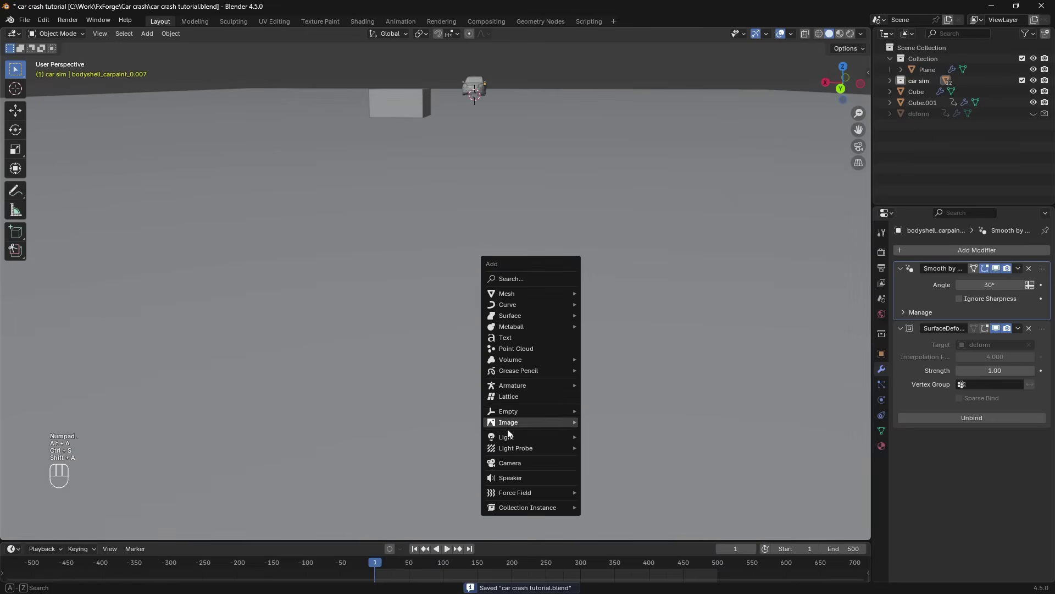
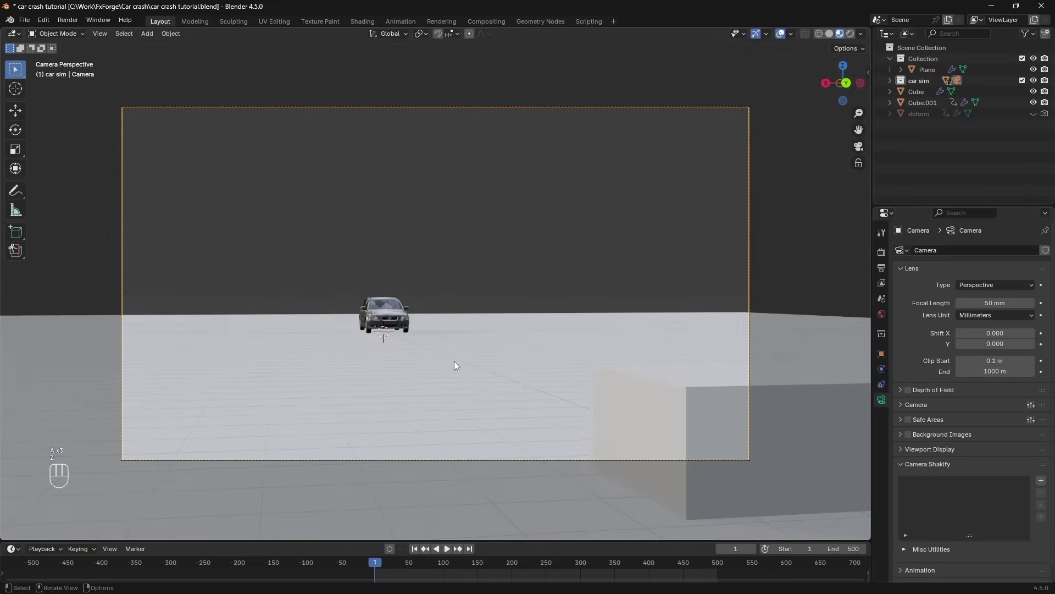
key(shift+f)
key(w)
key(w)
key(a)
key(space)
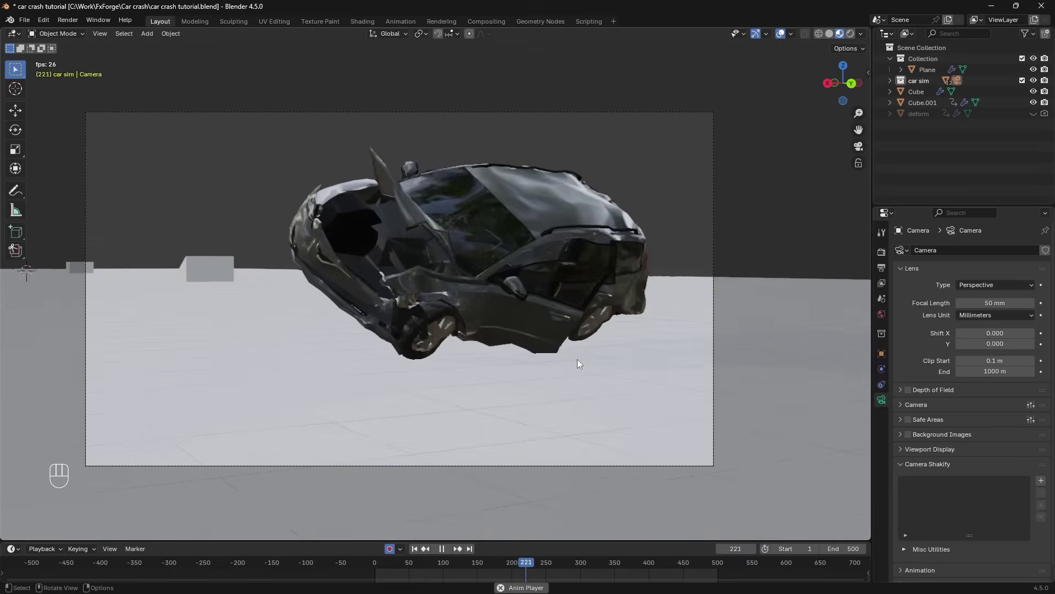
key(space)
key(ctrl+s)
Select the windshield and replay the crash from the camera view
click(488, 213)
key(KP_0)
key(alt+a)
key(space)
key(space)
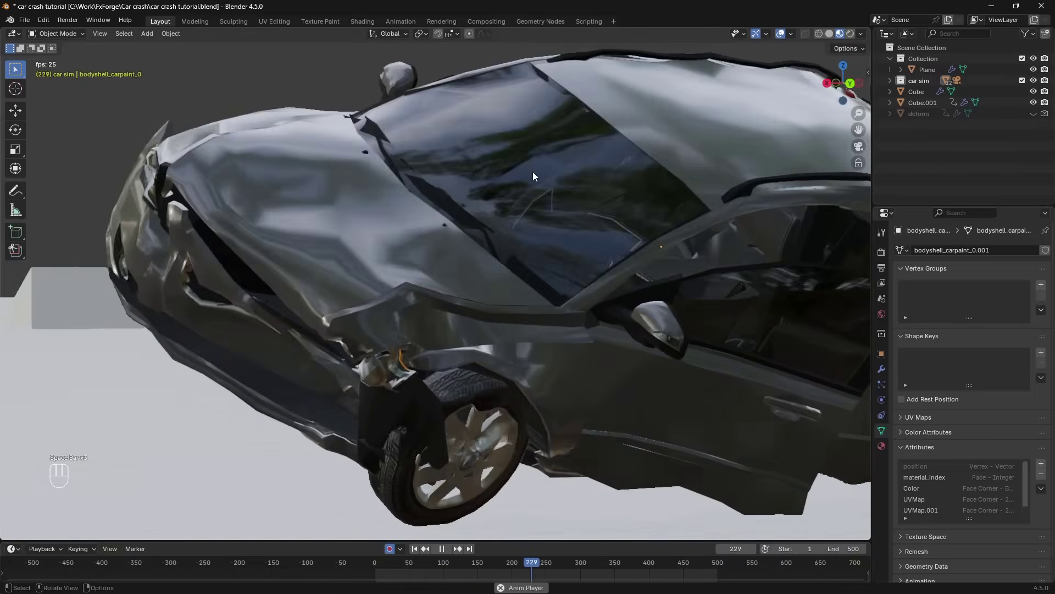
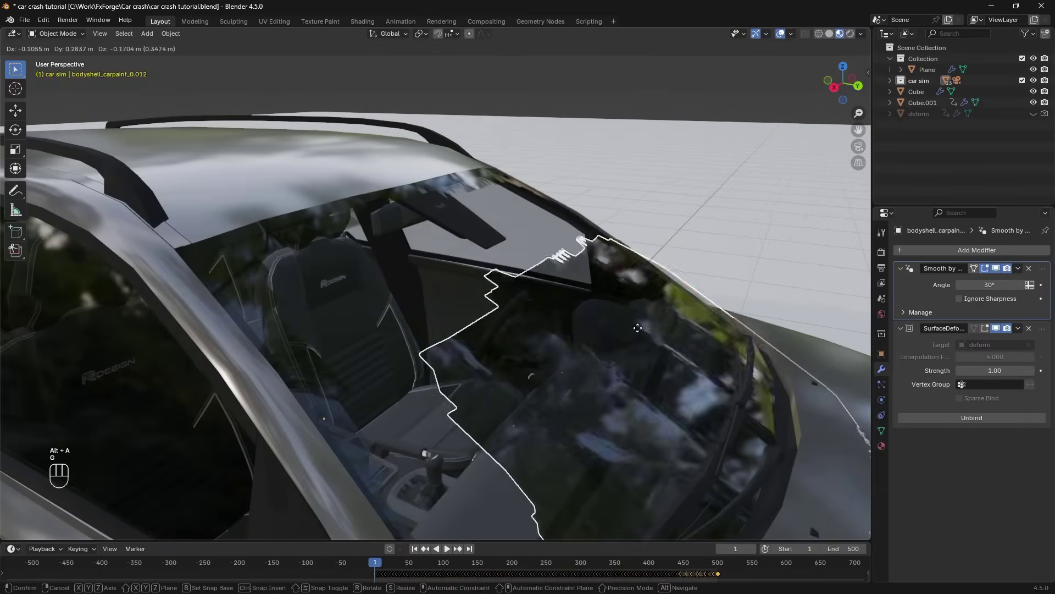
Pull a jagged section of the windshield glass away from the car with Grab
key(g)
key(g)
click(465, 293)
drag(504, 258, 568, 277)
drag(597, 247, 648, 247)
drag(563, 303, 600, 297)
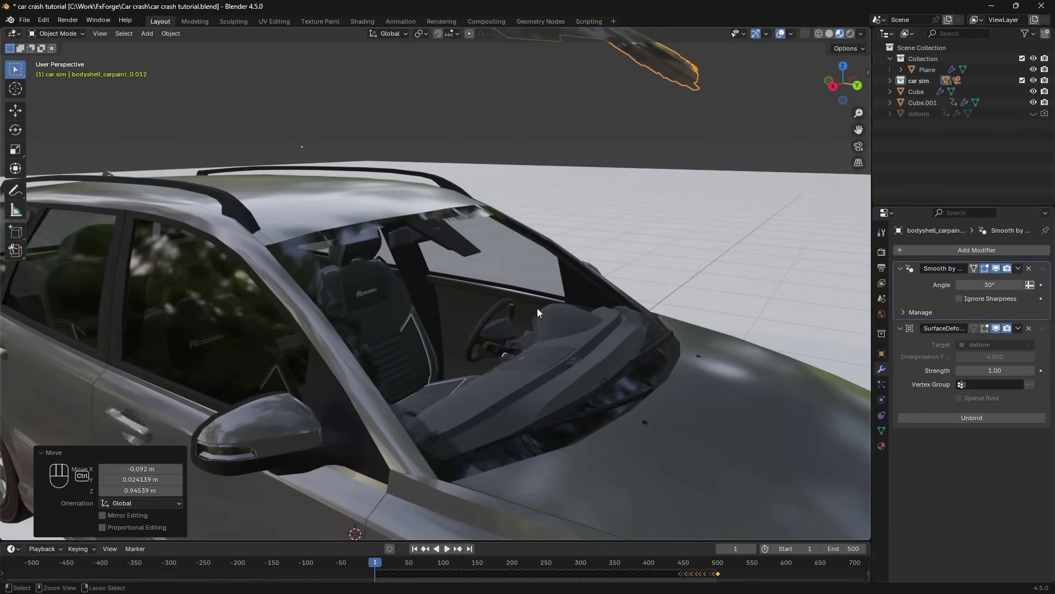
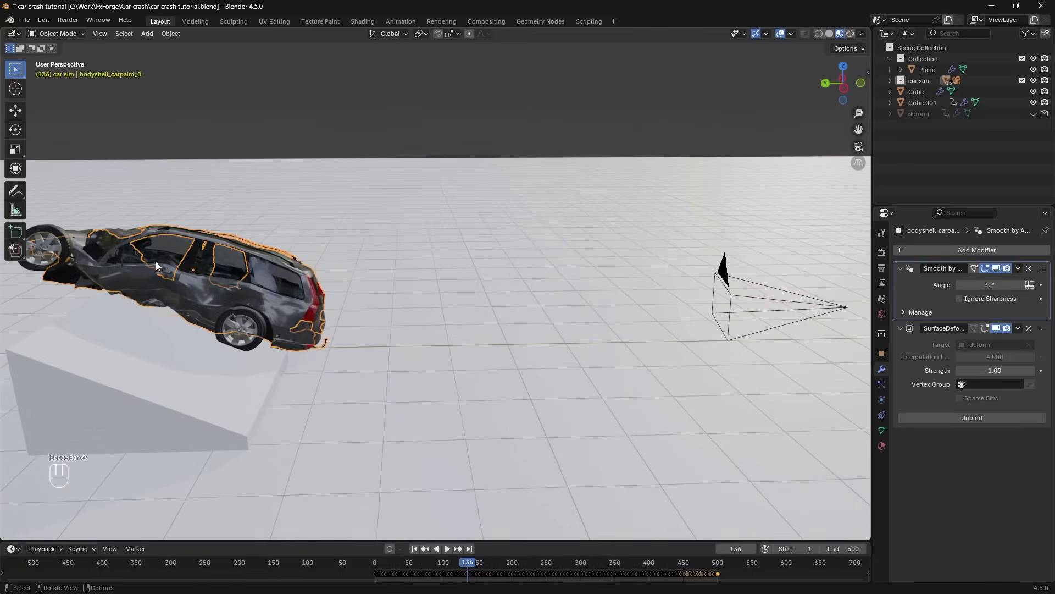
Frame the glass piece and scrub frame by frame around the wall impact
key(KP_Decimal)
key(alt+a)
key(Left)
key(Right)
key(Right)
key(Right)
key(Right)
key(Left)
Apply Quick Explode to the windshield glass, giving it a particle system and Explode modifier with fading
click(519, 263)
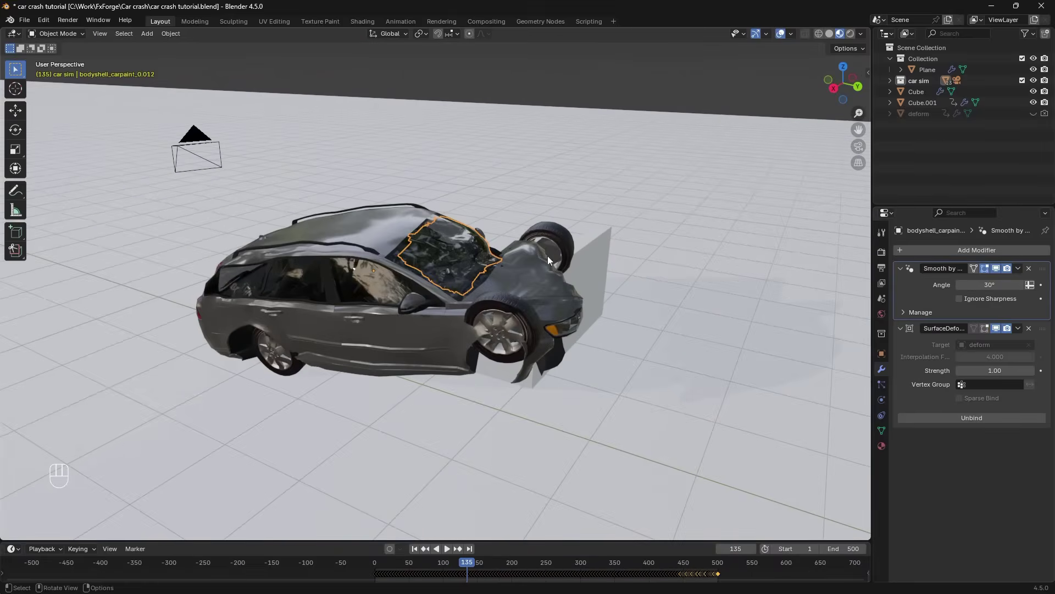
key(ctrl+s)
drag(174, 40, 114, 440)
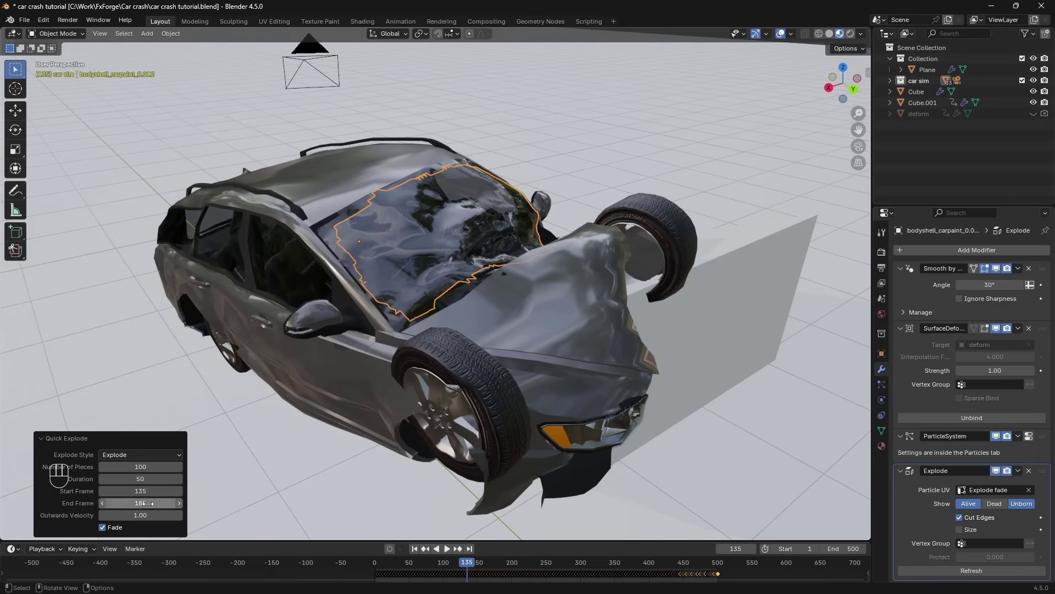
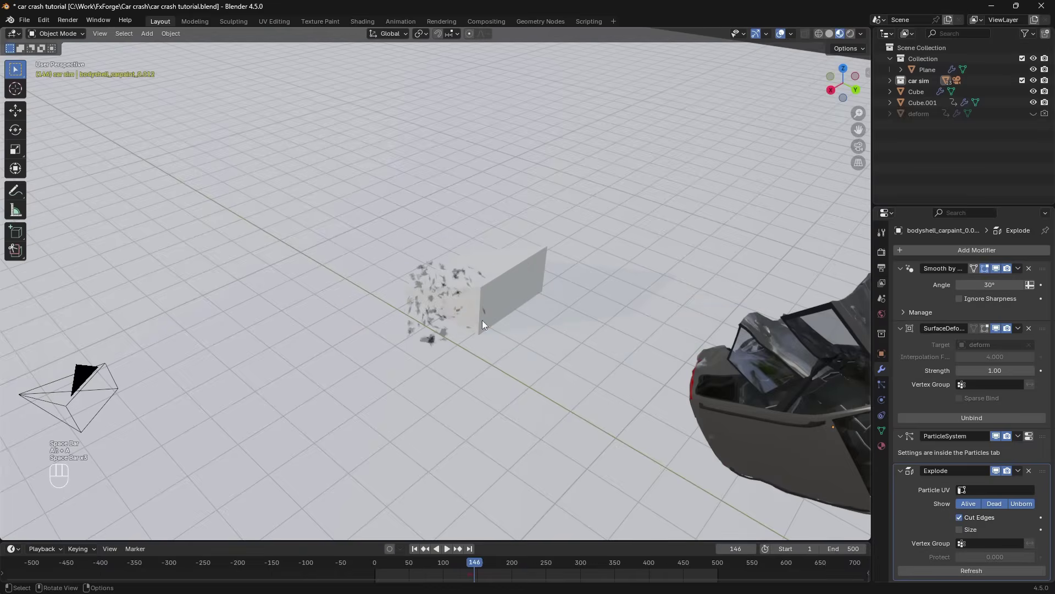
Set the shards' Object Aligned Y velocity to 20 m/s, save and play back the burst
click(433, 301)
drag(448, 312, 570, 310)
key(z)
key(z)
key(ctrl+s)
click(522, 300)
key(space)
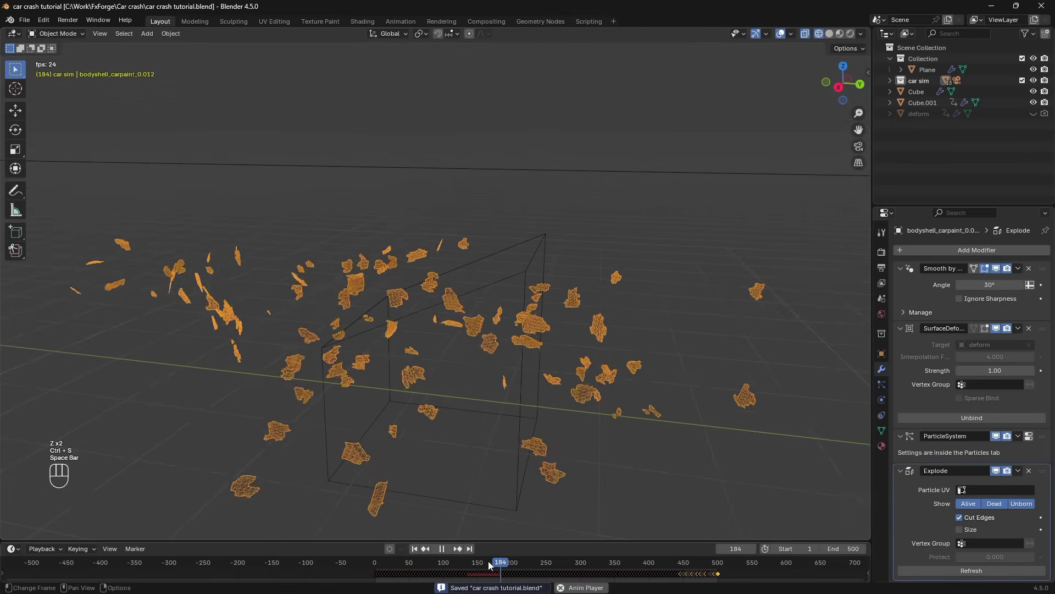
key(space)
Replay the crash from a different angle to watch the shards spray forward
middle_click(373, 434)
middle_click(304, 245)
key(space)
click(438, 573)
key(space)
key(space)
Set particle emission to frame 135 with a 50-frame lifetime and replay
click(503, 292)
drag(578, 338, 492, 336)
key(space)
key(space)
drag(739, 382, 788, 373)
drag(630, 372, 935, 448)
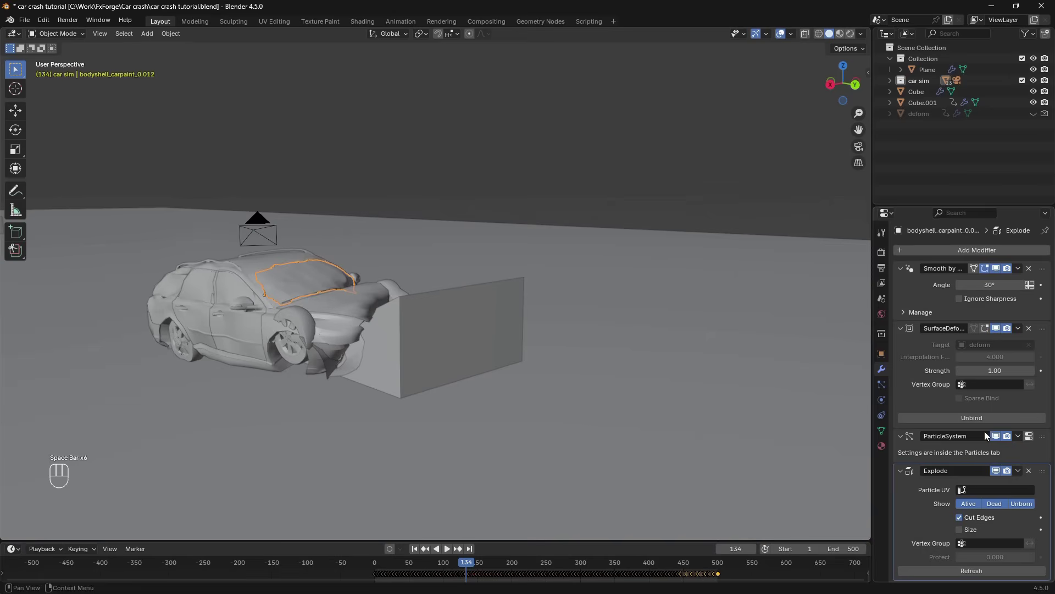
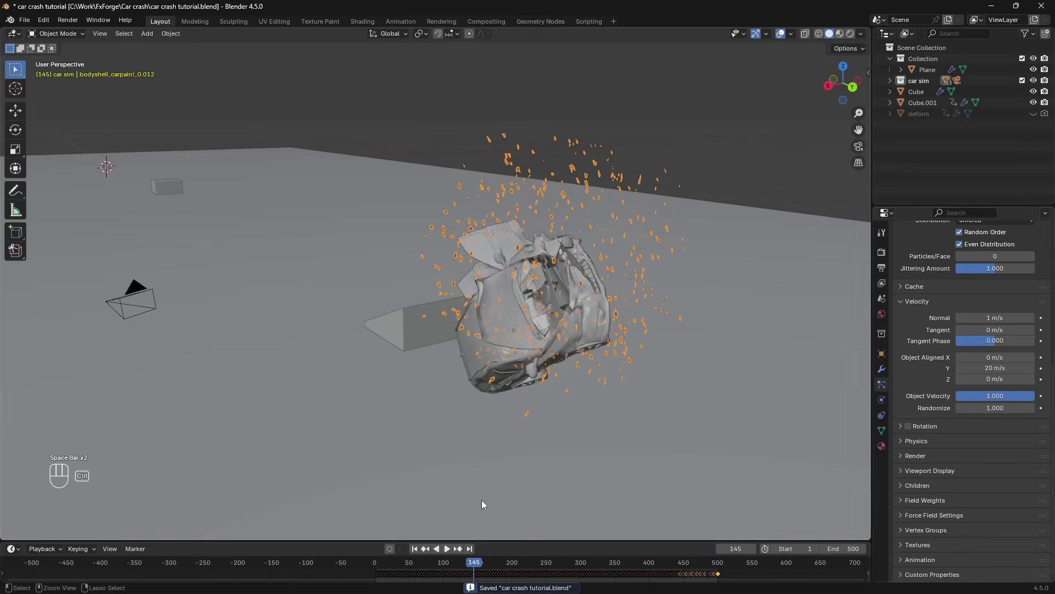
Give the car body Collision physics with damping 1 and friction 0.5, then play the shards hitting it
key(ctrl+s)
click(426, 564)
click(883, 403)
click(704, 377)
drag(521, 312, 559, 292)
drag(572, 300, 506, 365)
click(952, 266)
click(883, 375)
key(space)
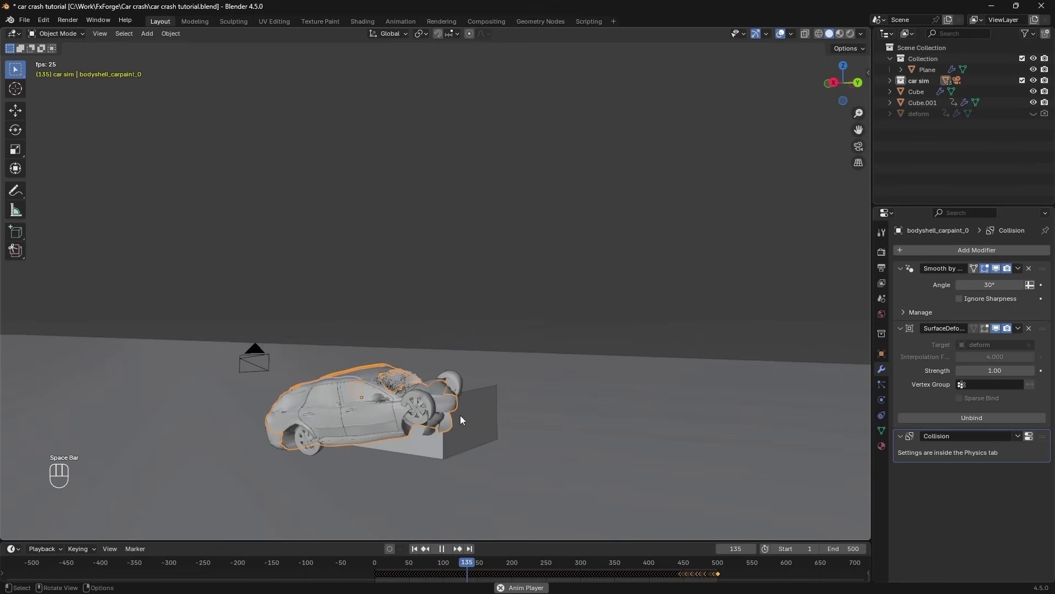
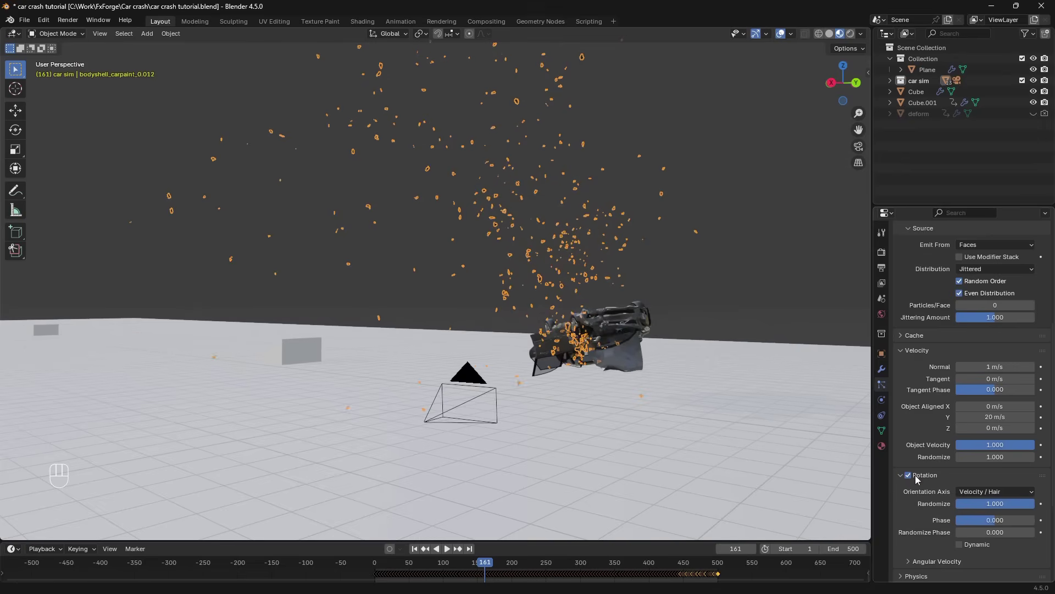
Enable randomized Rotation on the shard particles, replay and save
drag(998, 499, 965, 493)
click(972, 500)
key(alt+a)
key(space)
key(ctrl+s)
Add Collision physics to the ground plane so shards land on it, and replay
click(503, 315)
click(505, 307)
drag(622, 343, 535, 283)
drag(524, 347, 495, 406)
key(space)
click(883, 404)
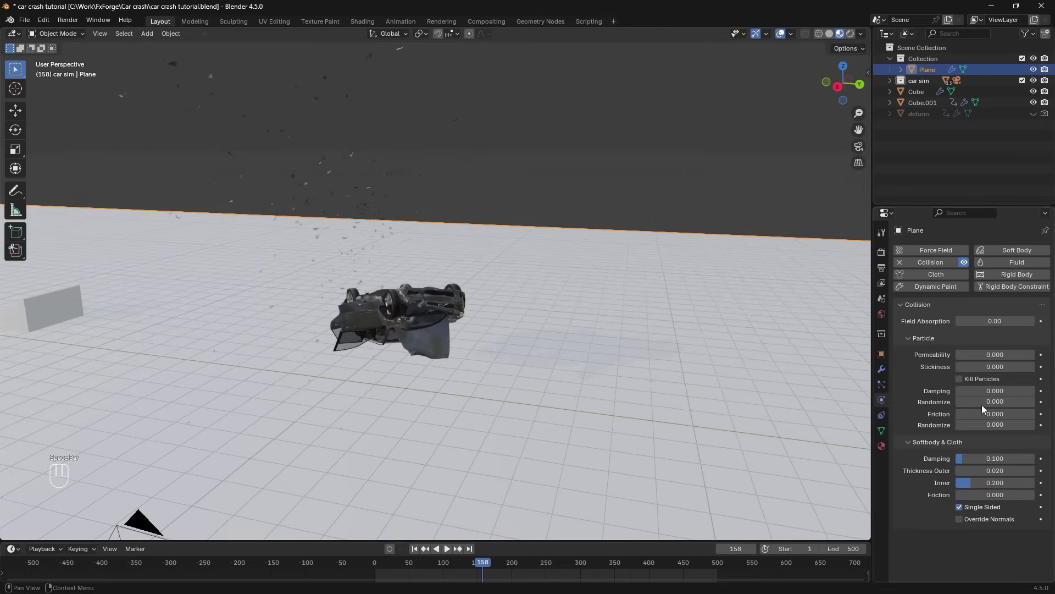